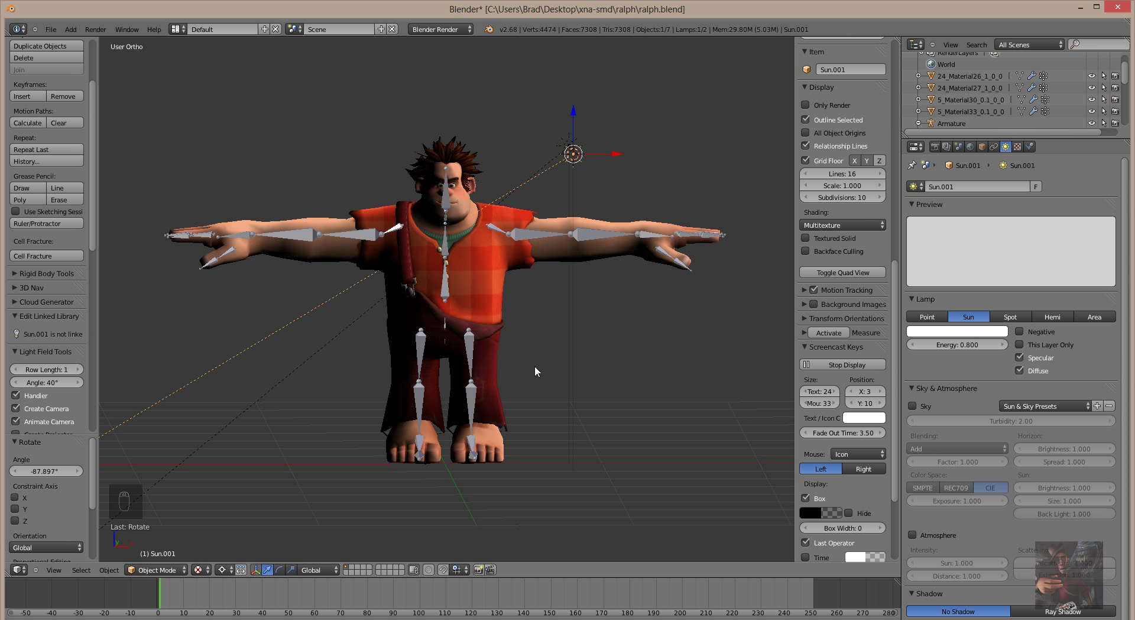
Orbit around Ralph and settle back on the straight-on front view
drag(342, 291, 666, 316)
drag(604, 323, 607, 352)
drag(611, 319, 659, 318)
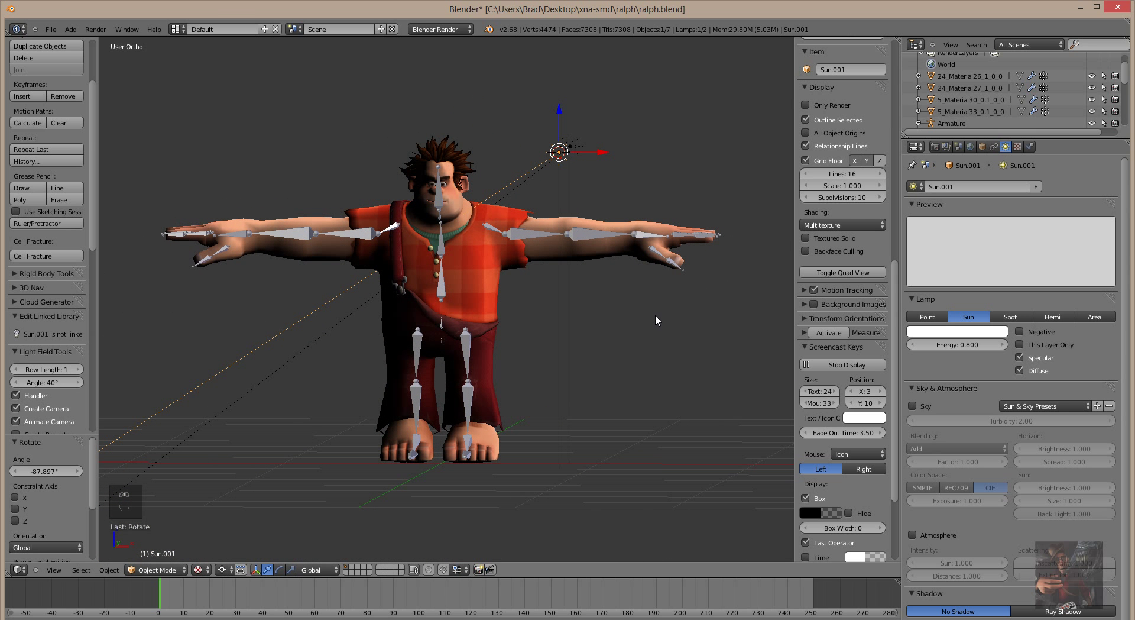
drag(561, 331, 615, 338)
key(KP_1)
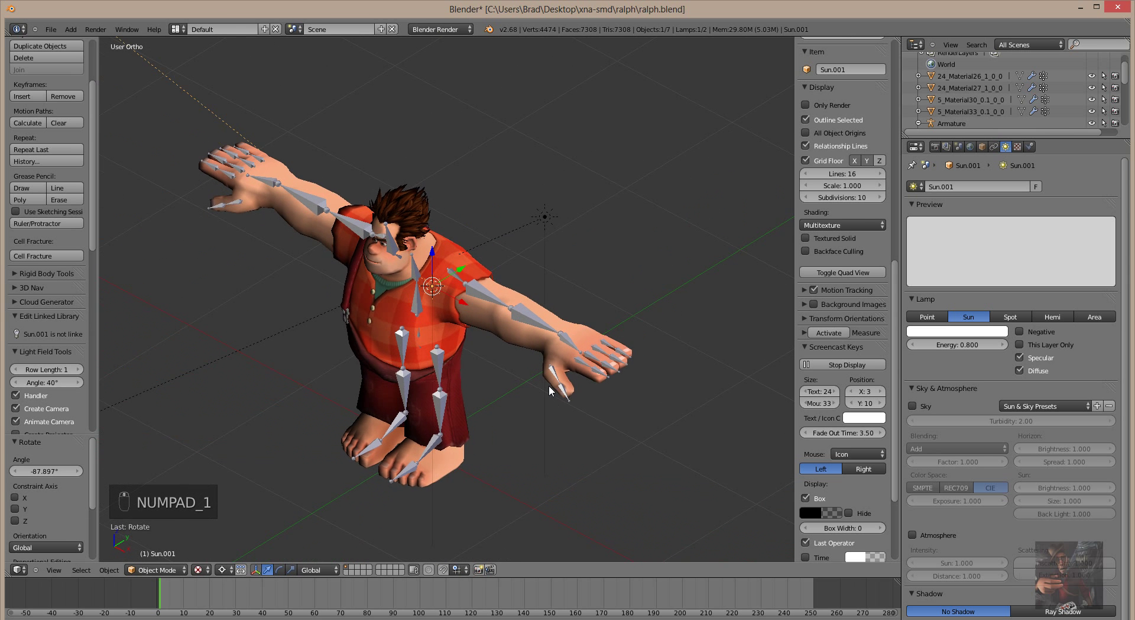
drag(599, 325, 581, 338)
key(KP_1)
drag(580, 337, 588, 311)
key(KP_1)
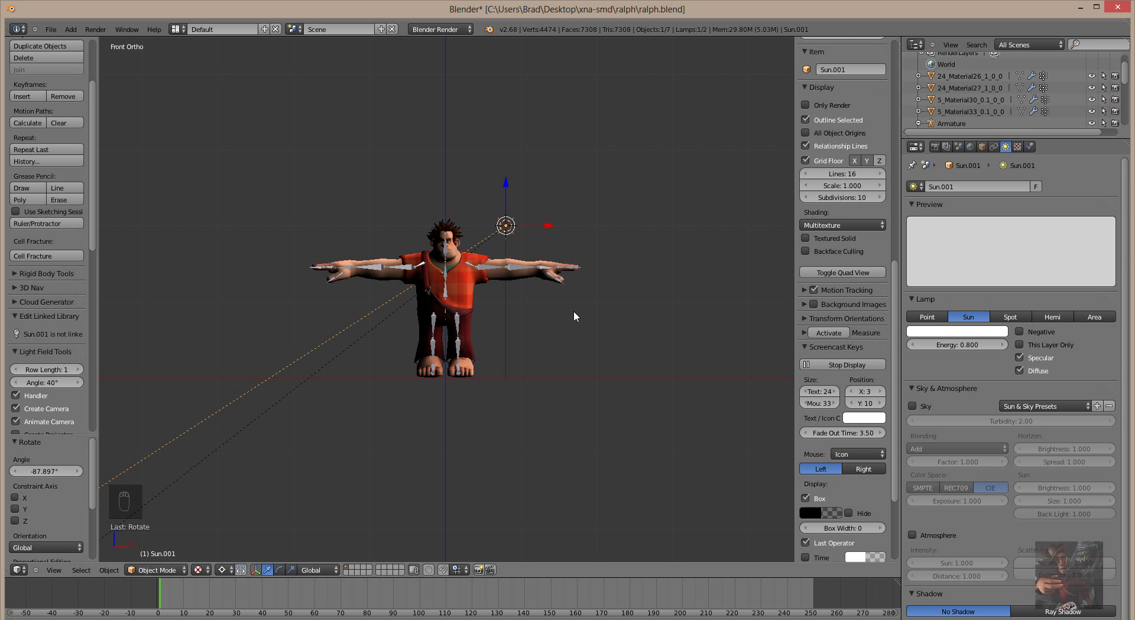
Locate both Sun lamps around Ralph and delete them, leaving meshes and skeleton only
drag(586, 286, 679, 346)
drag(583, 359, 624, 359)
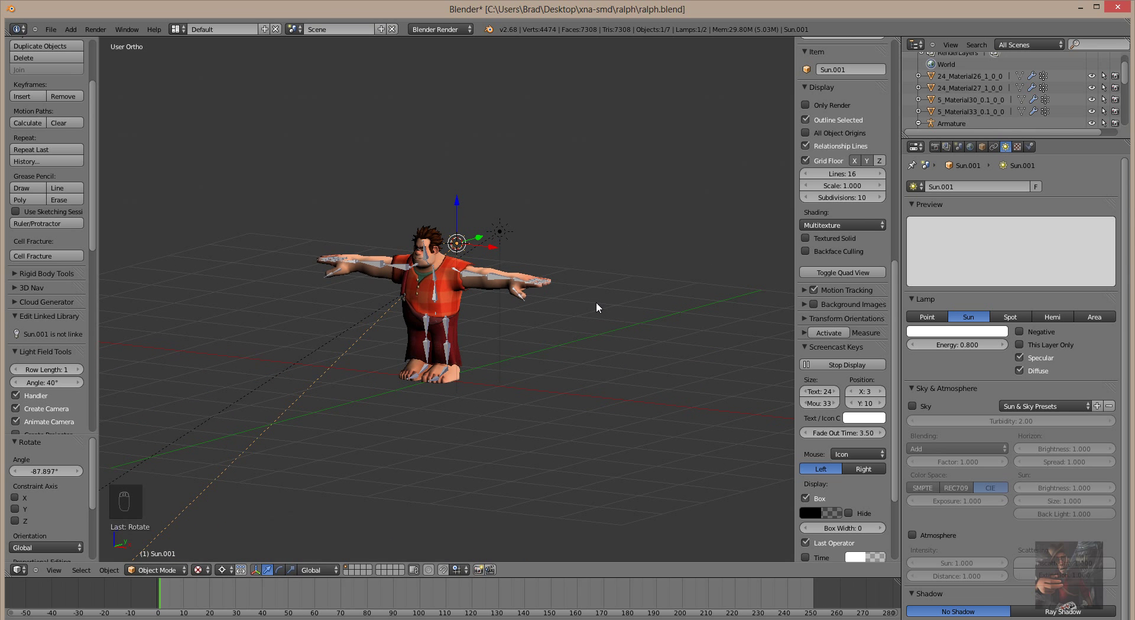
drag(492, 317, 538, 235)
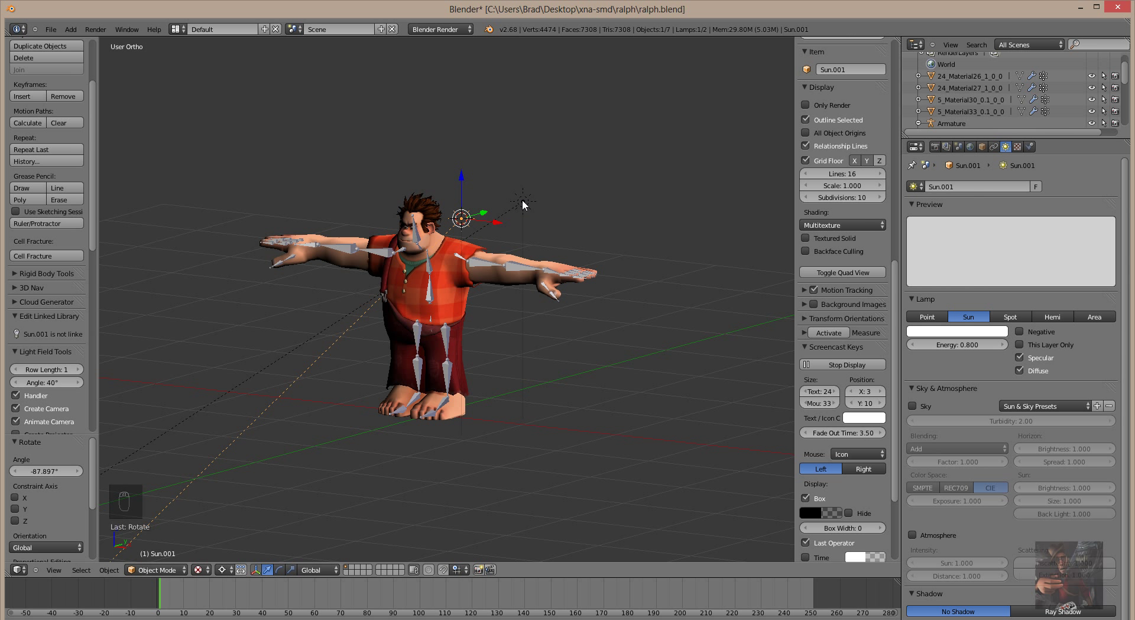
drag(526, 207, 597, 236)
drag(550, 350, 588, 330)
key(KP_1)
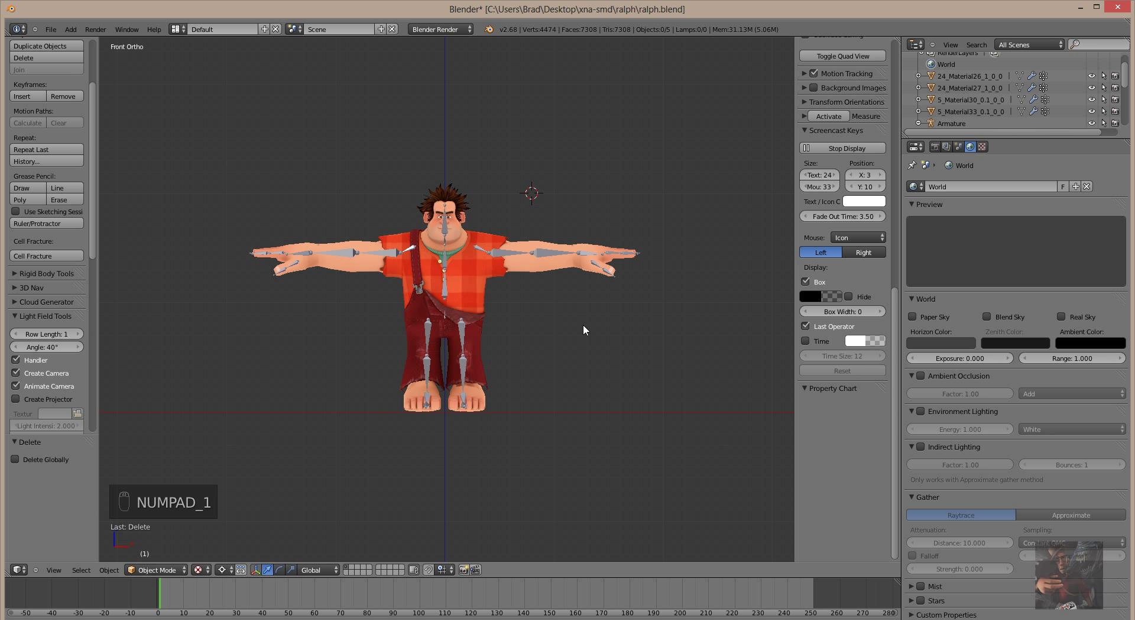
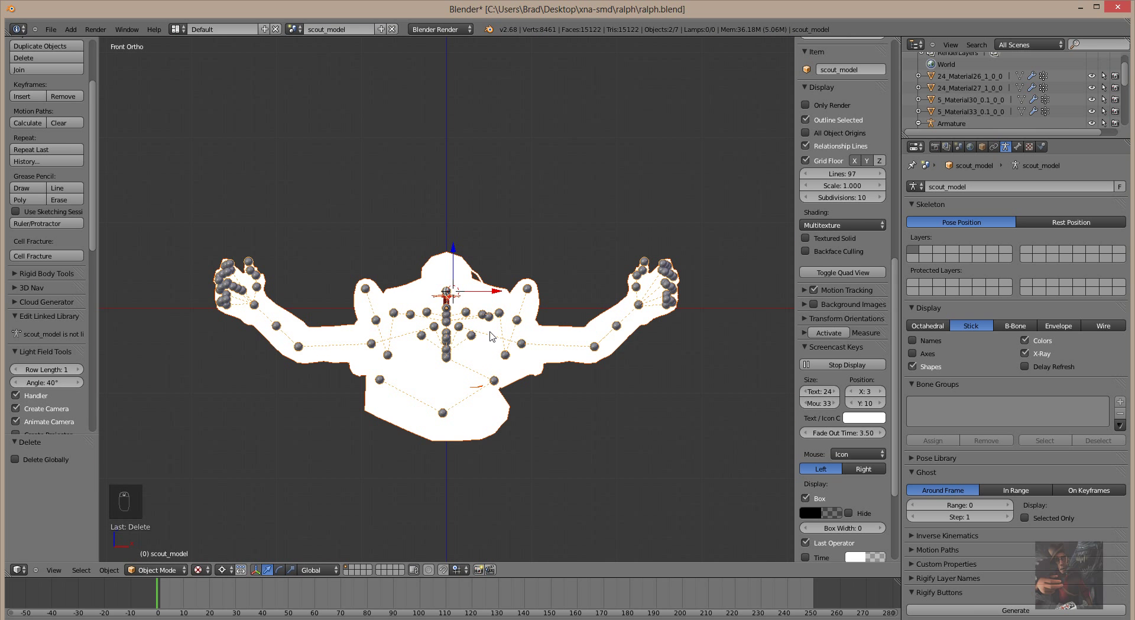
middle_click(650, 421)
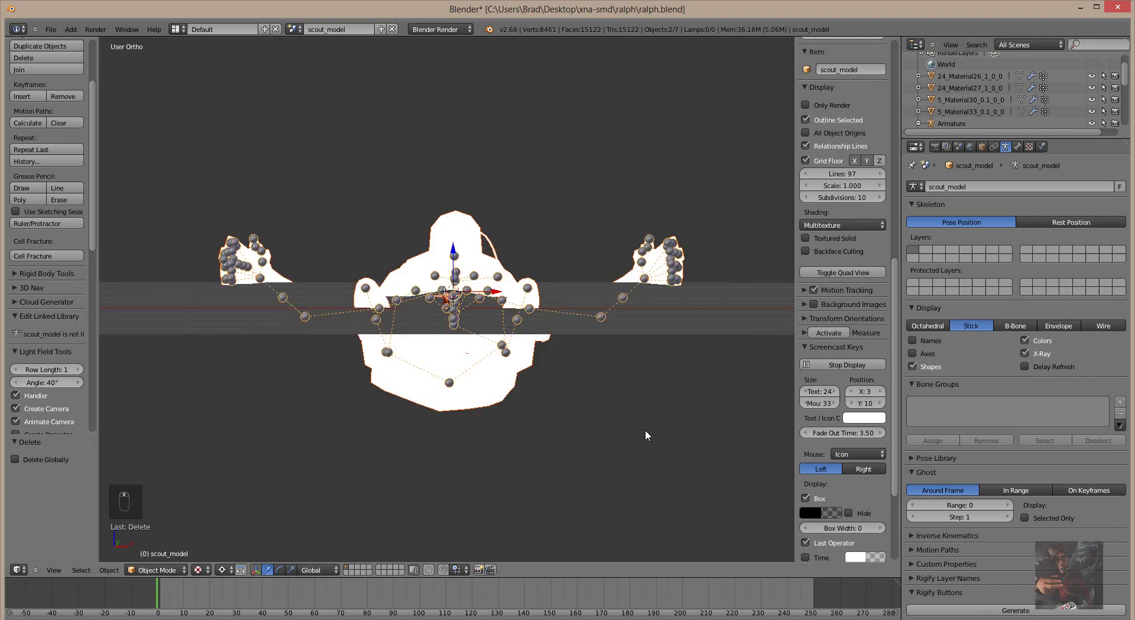
middle_click(656, 511)
drag(656, 513, 620, 427)
drag(603, 428, 594, 385)
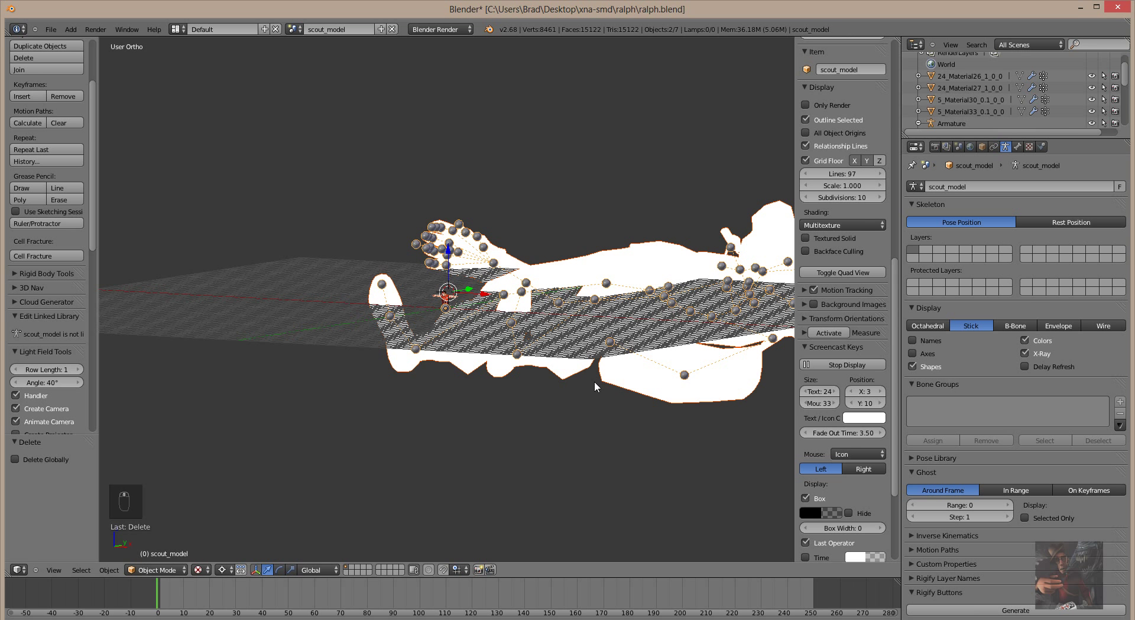
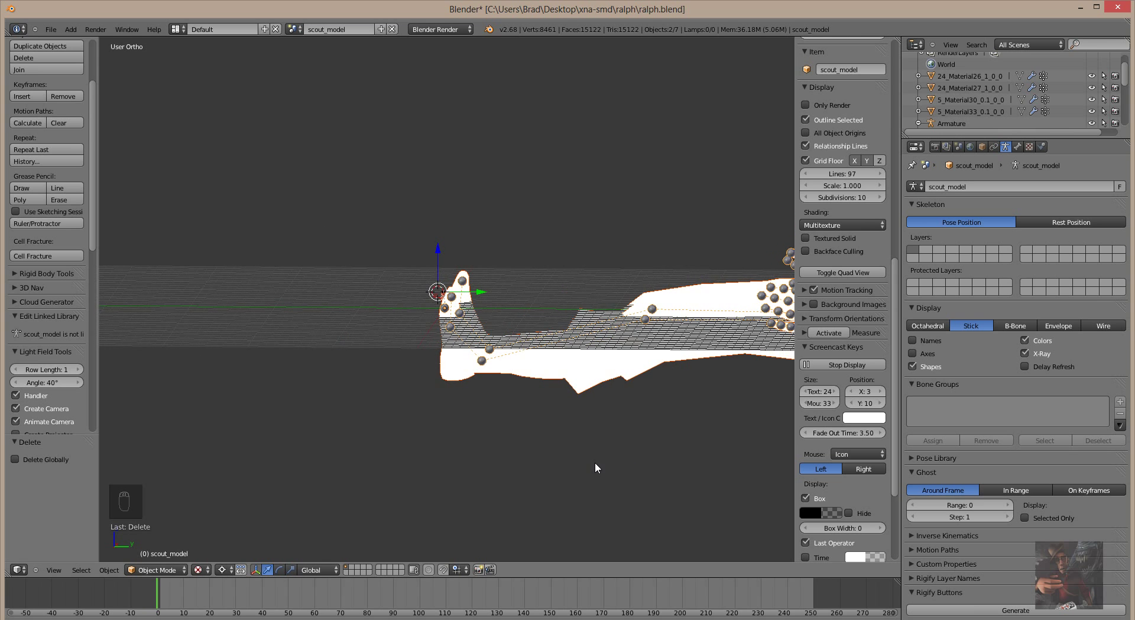
drag(590, 465, 612, 445)
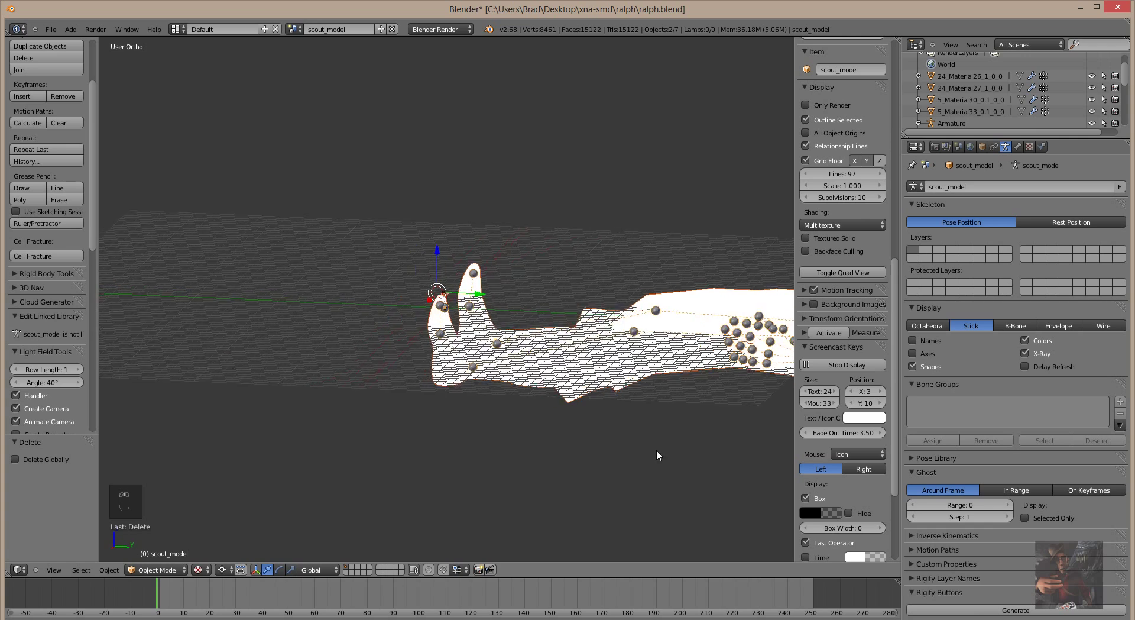
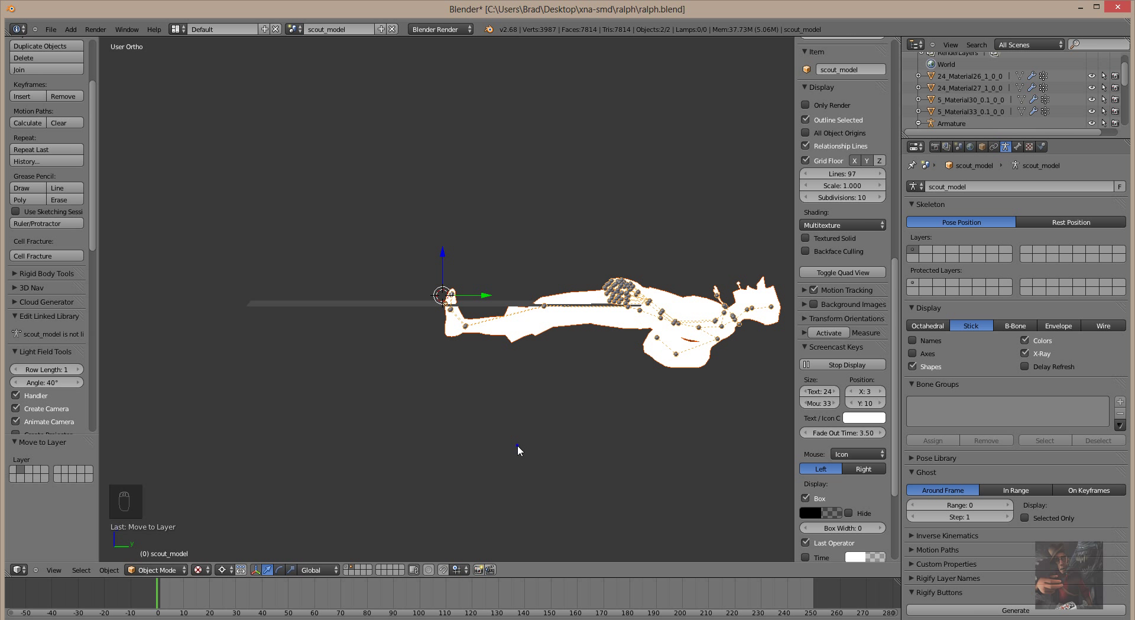
Rotate the Scout mesh and armature -90° about X so it stands upright on its feet
key(r)
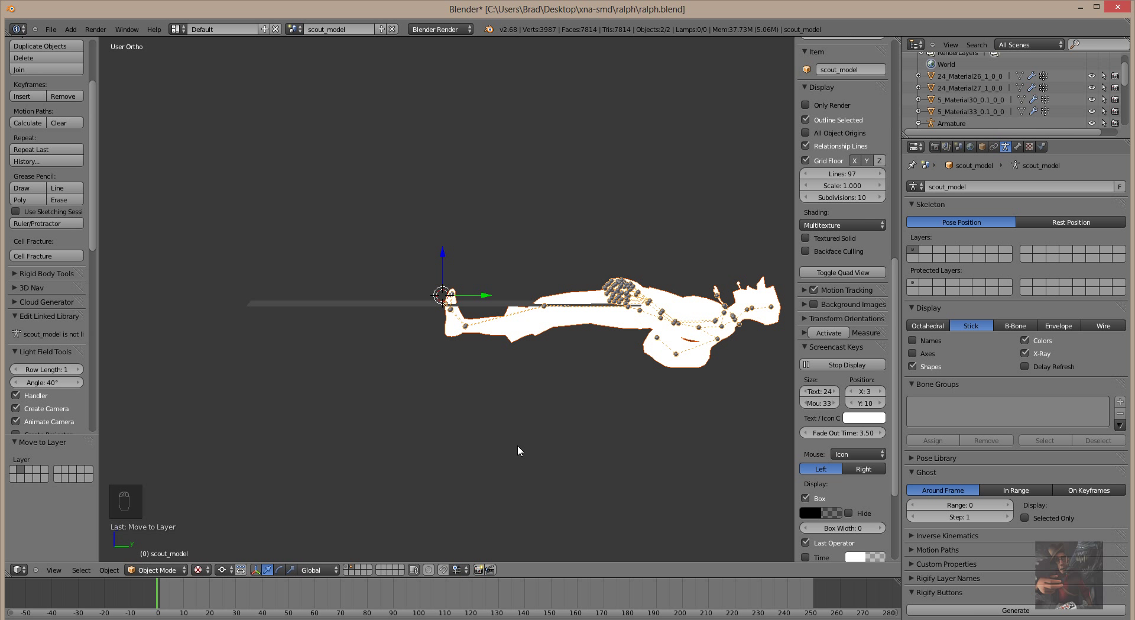
key(r)
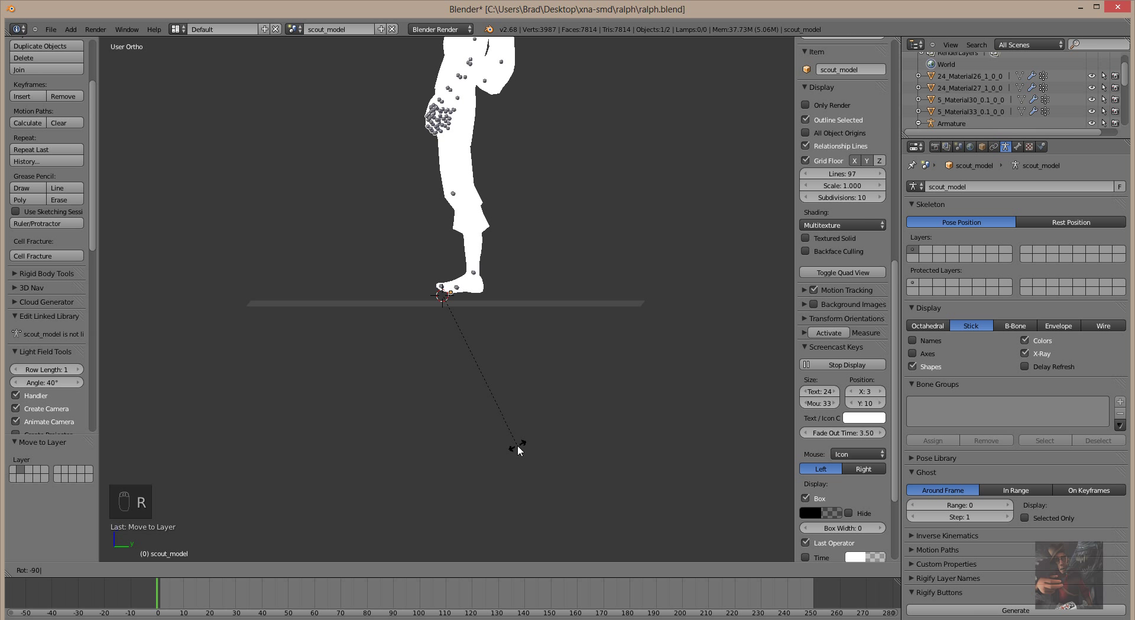
drag(522, 452, 529, 342)
middle_click(589, 336)
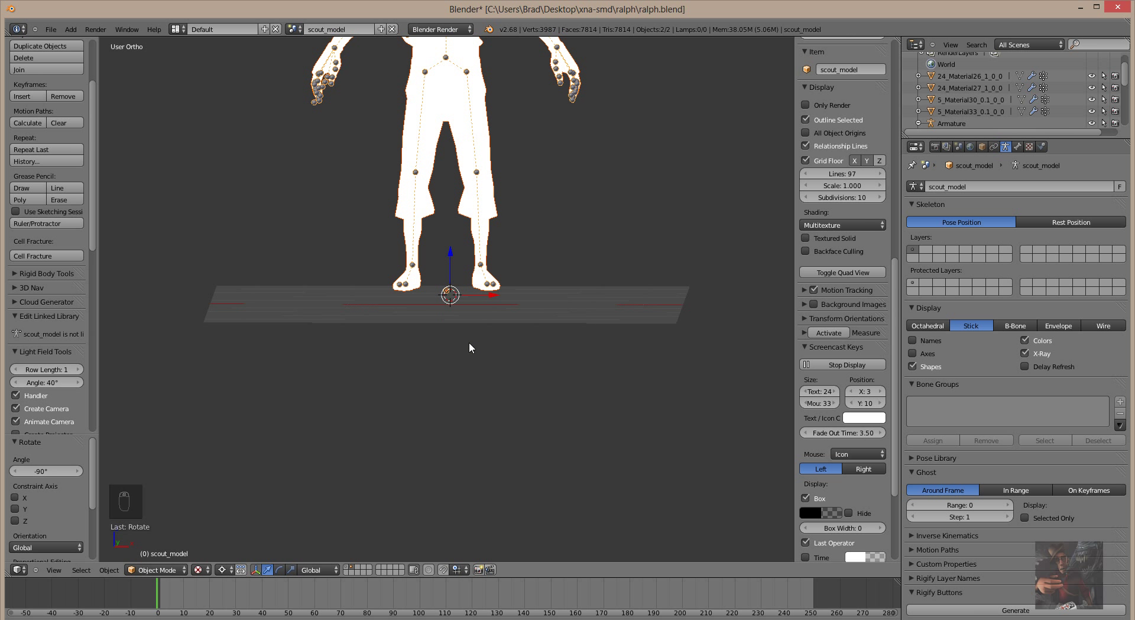
key(shift+s)
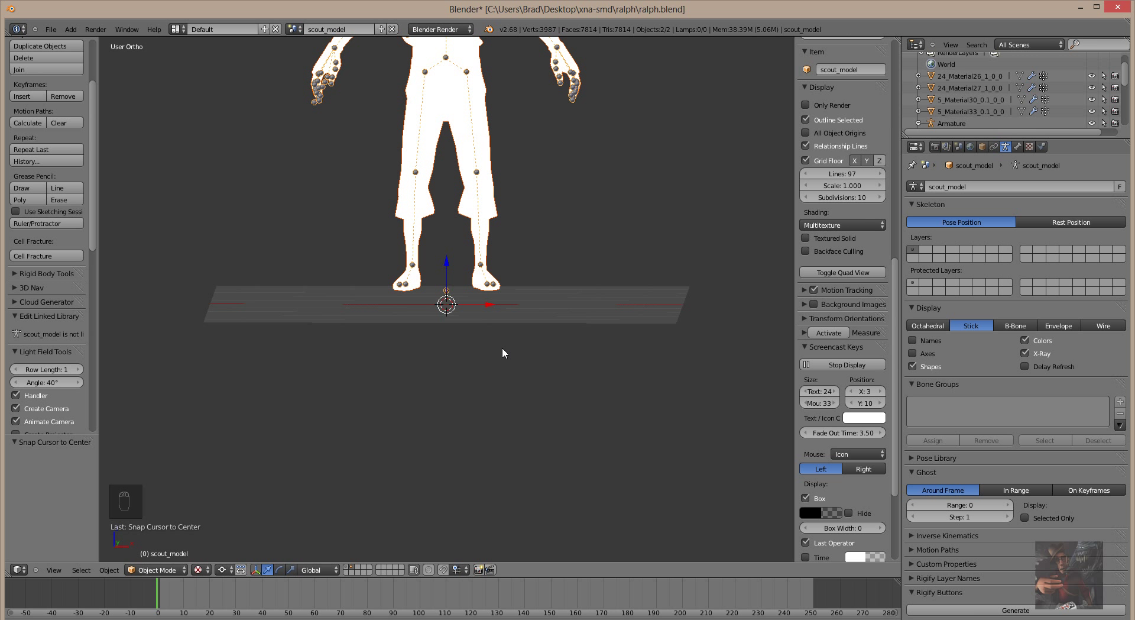
key(shift+s)
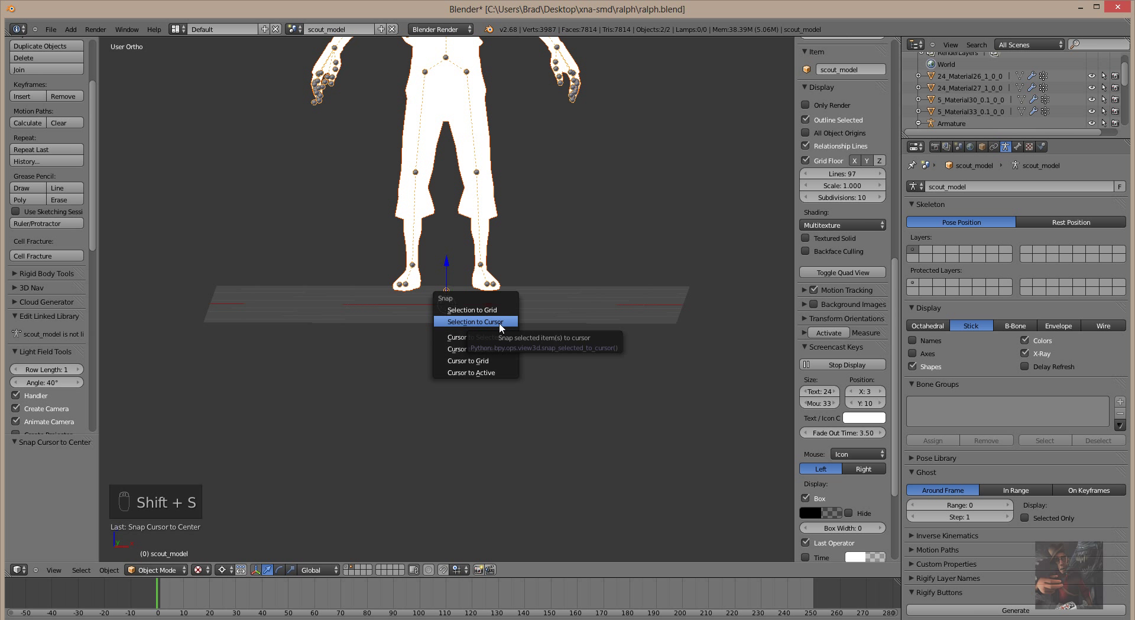
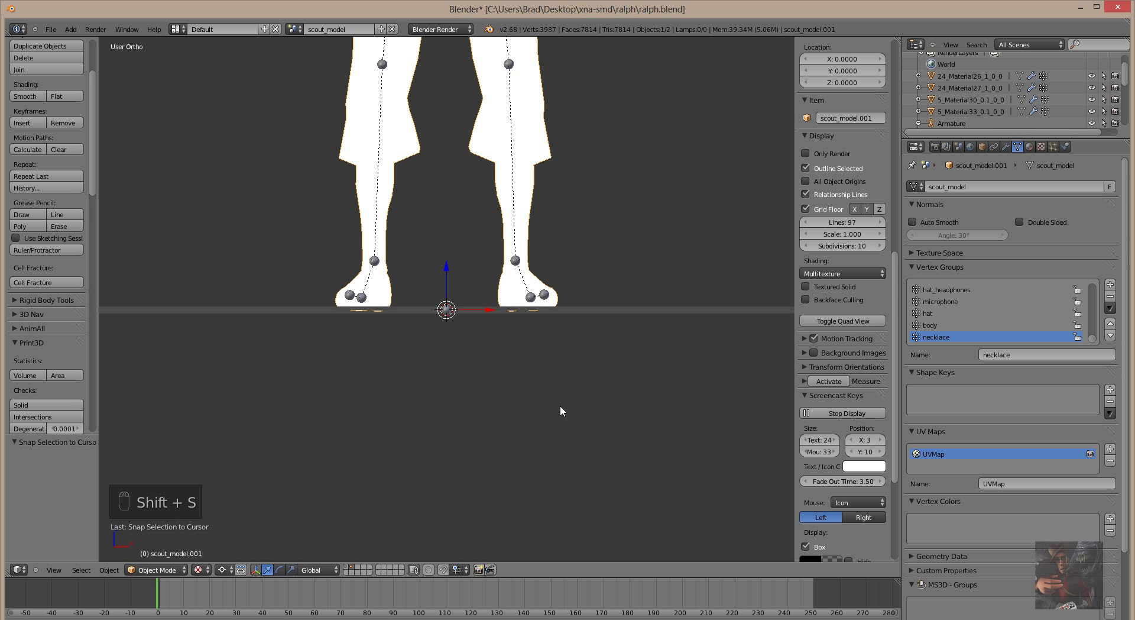
key(shift+s)
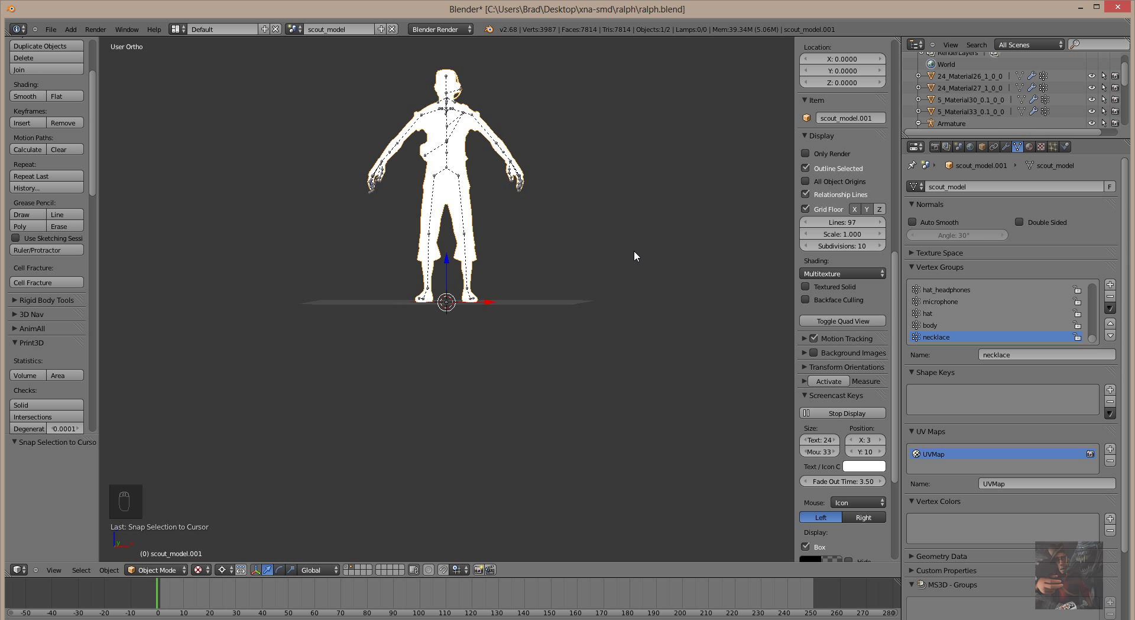
click(495, 341)
Make the Scout reference layer visible with Ralph's layer, viewed from the front
key(KP_1)
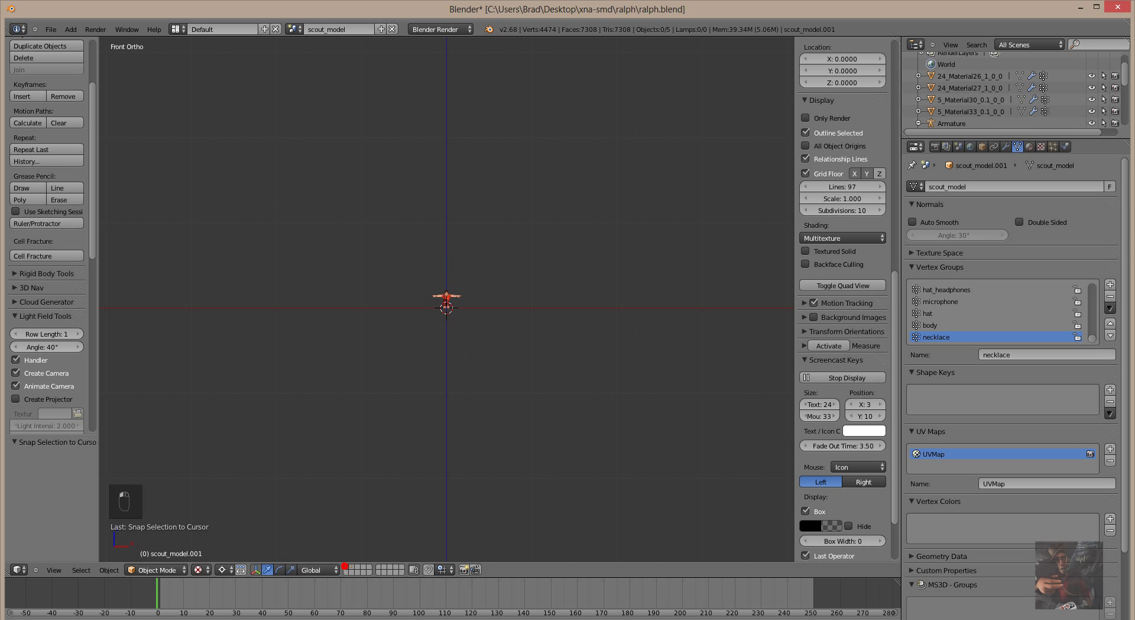
click(356, 571)
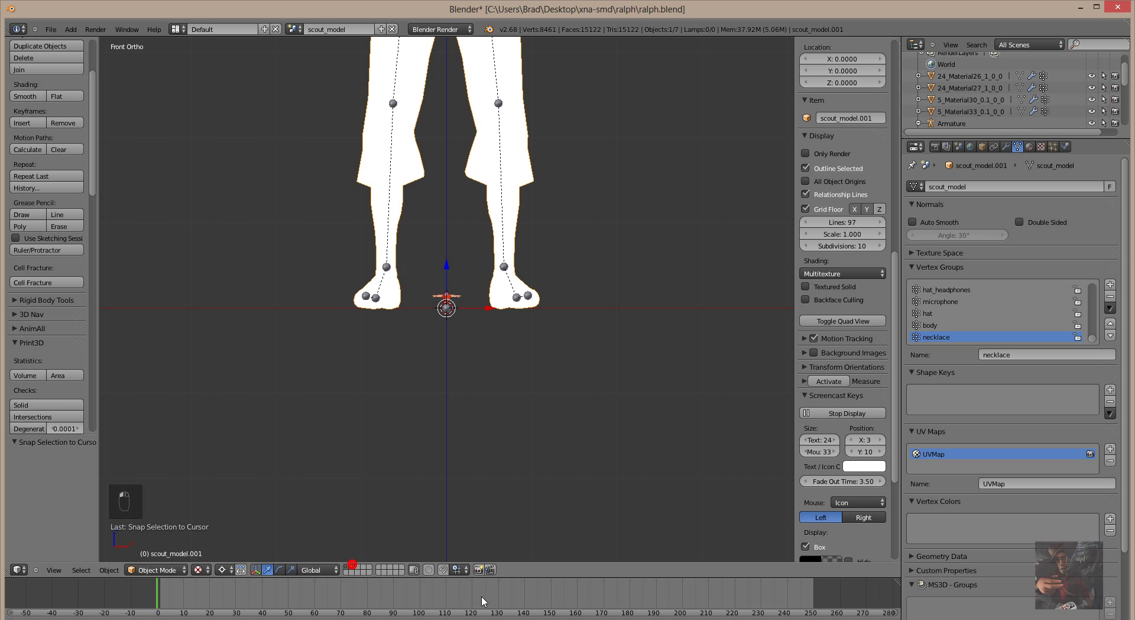
Select Ralph's 24_Material27_1_0_0 body mesh and zoom out to see the whole Scout figure
drag(578, 461, 578, 459)
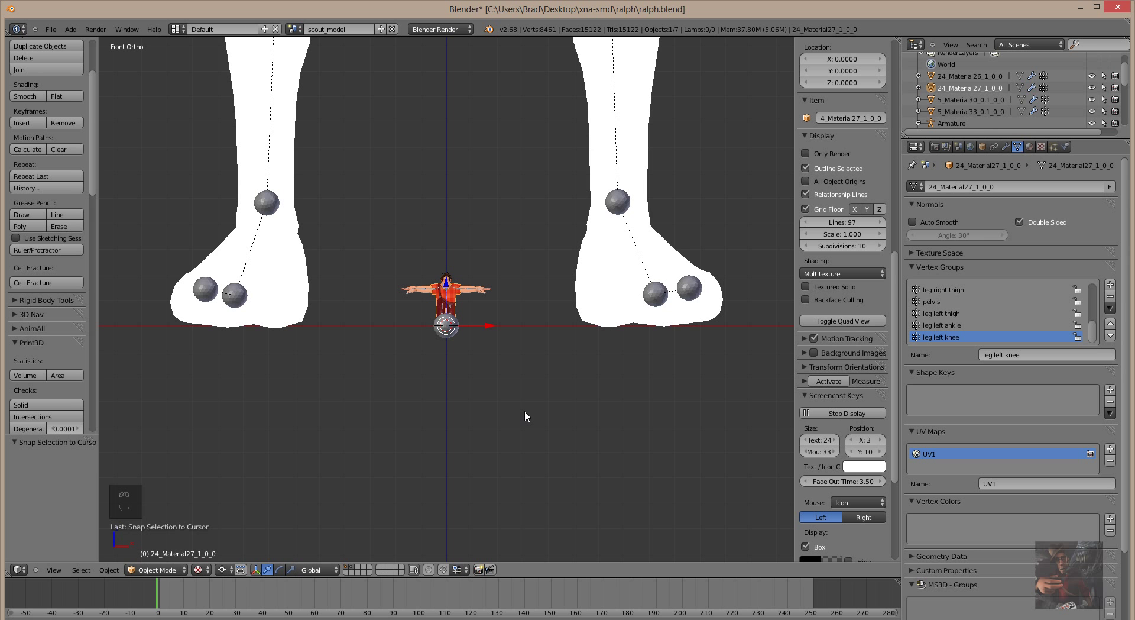
middle_click(524, 411)
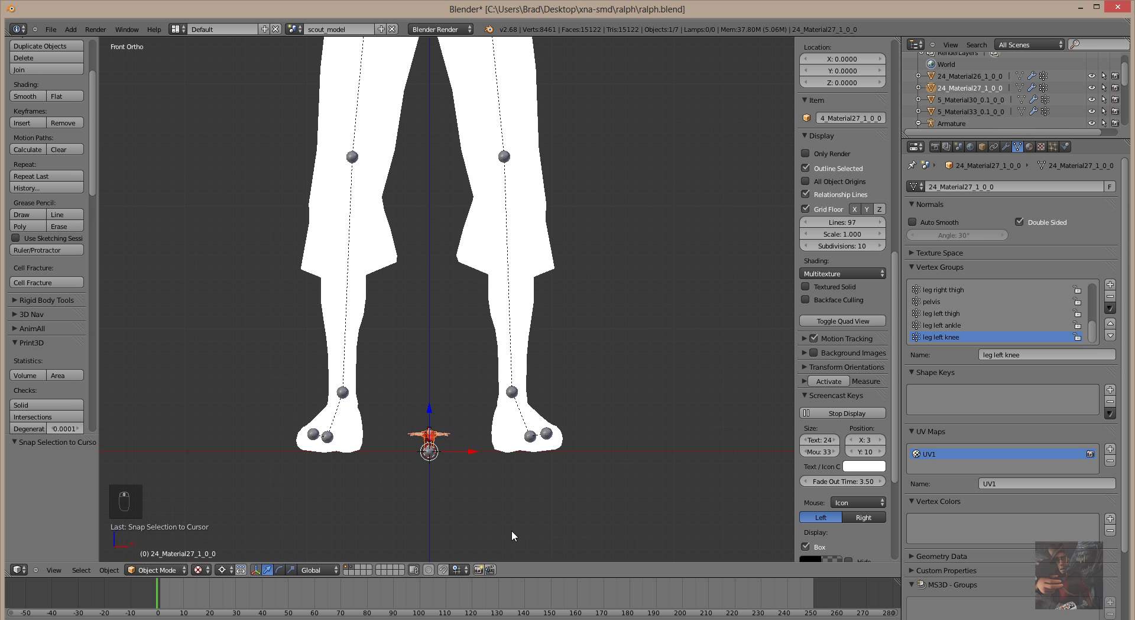
middle_click(512, 600)
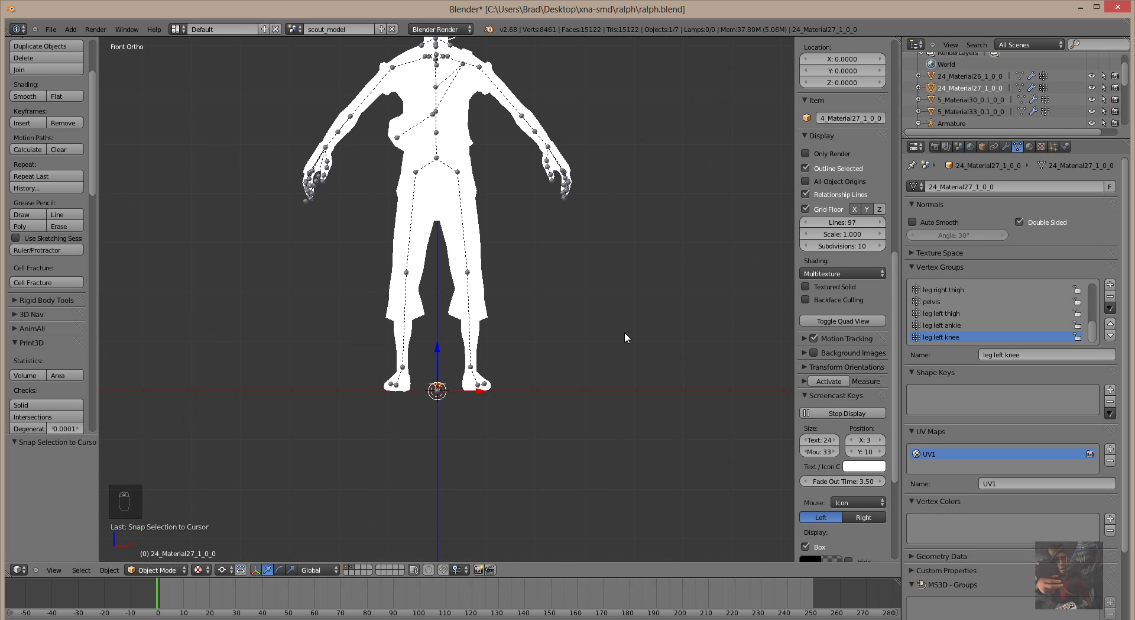
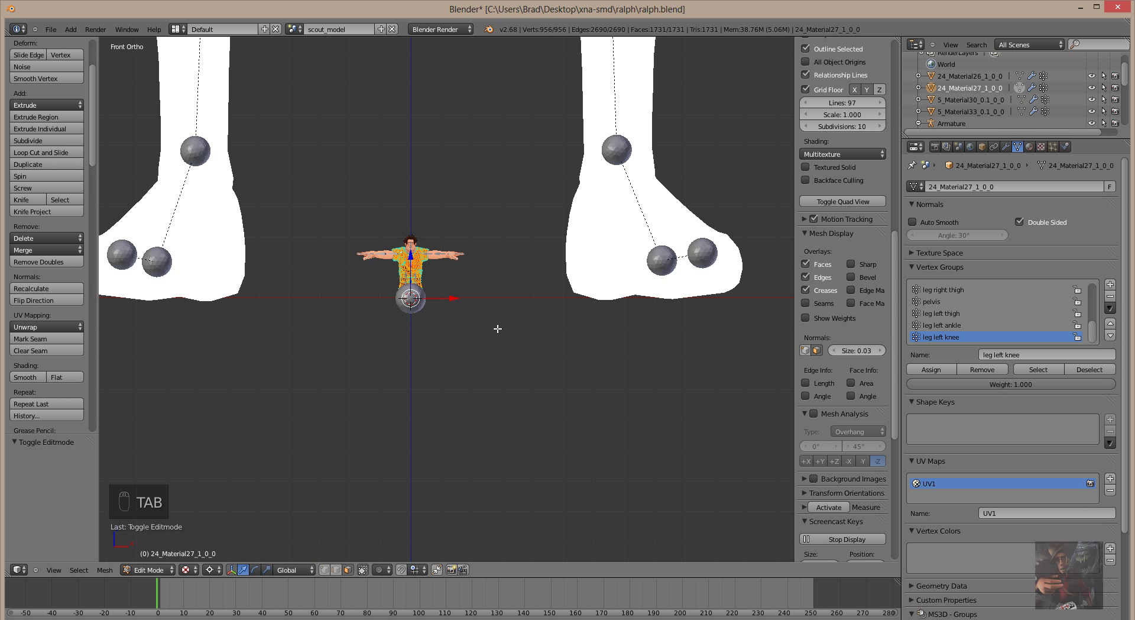
Scale the body mesh vertices by 40, undoing the 10x and 50x attempts first
key(s)
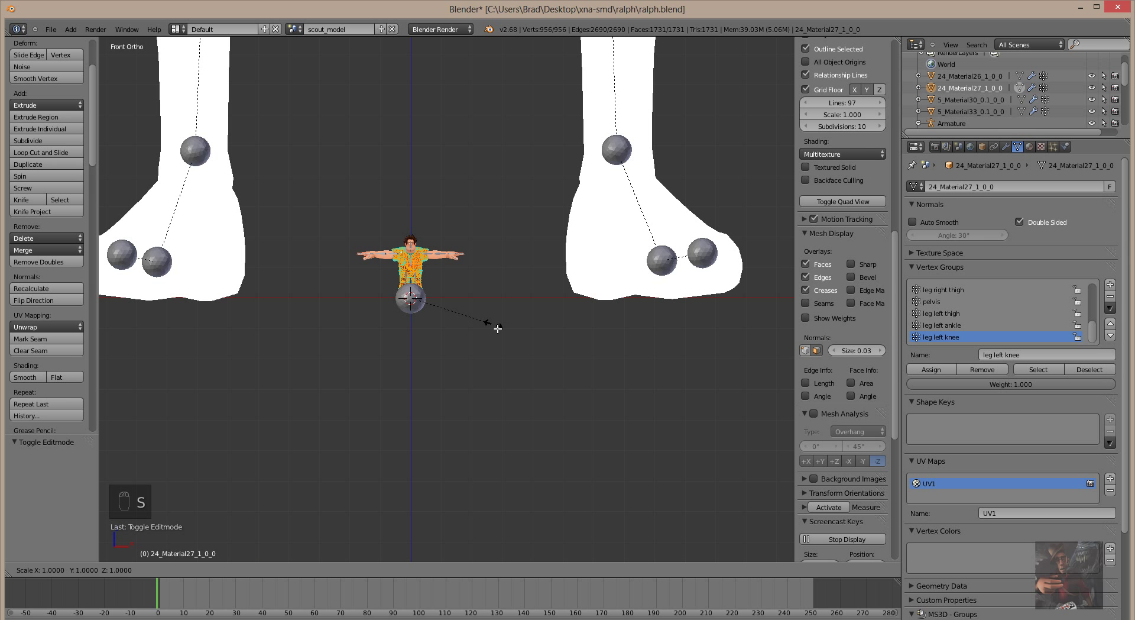
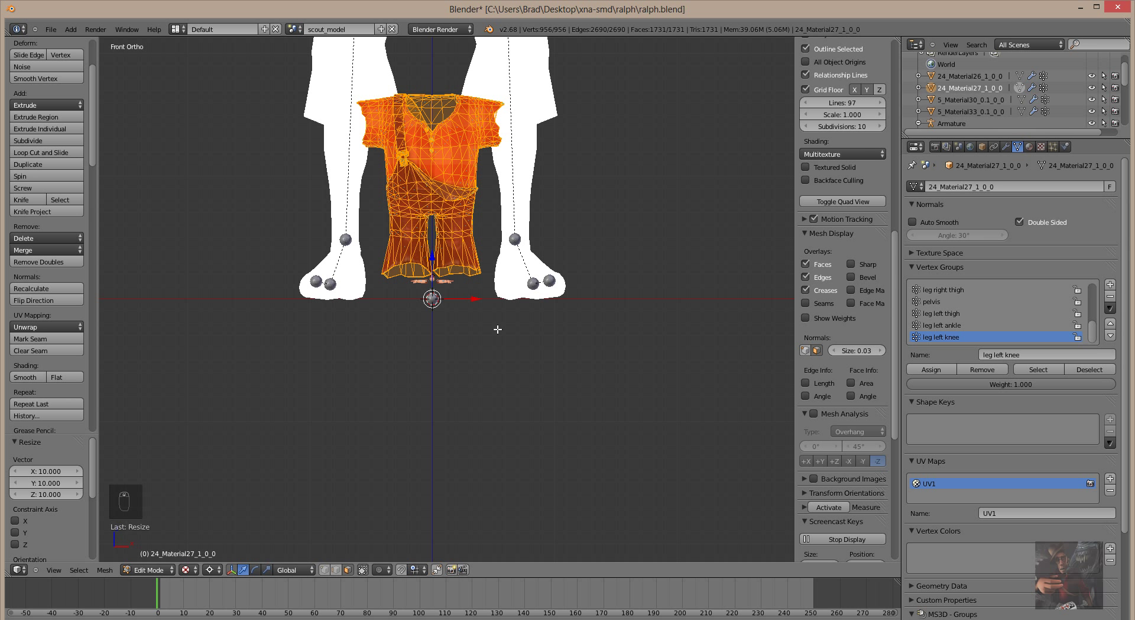
key(ctrl+z)
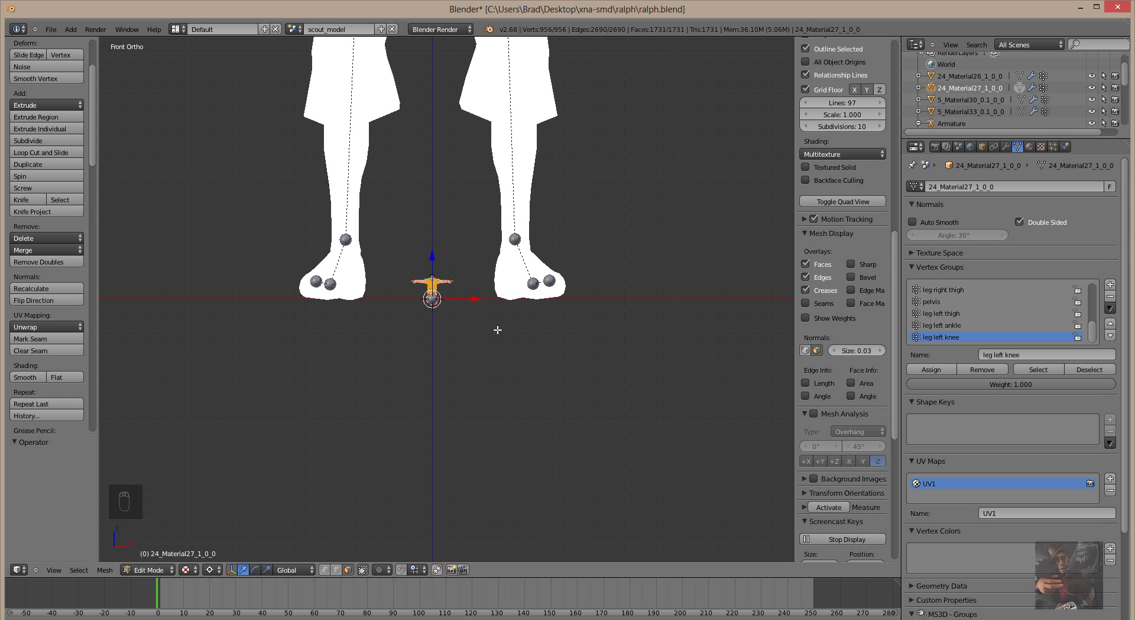
key(s)
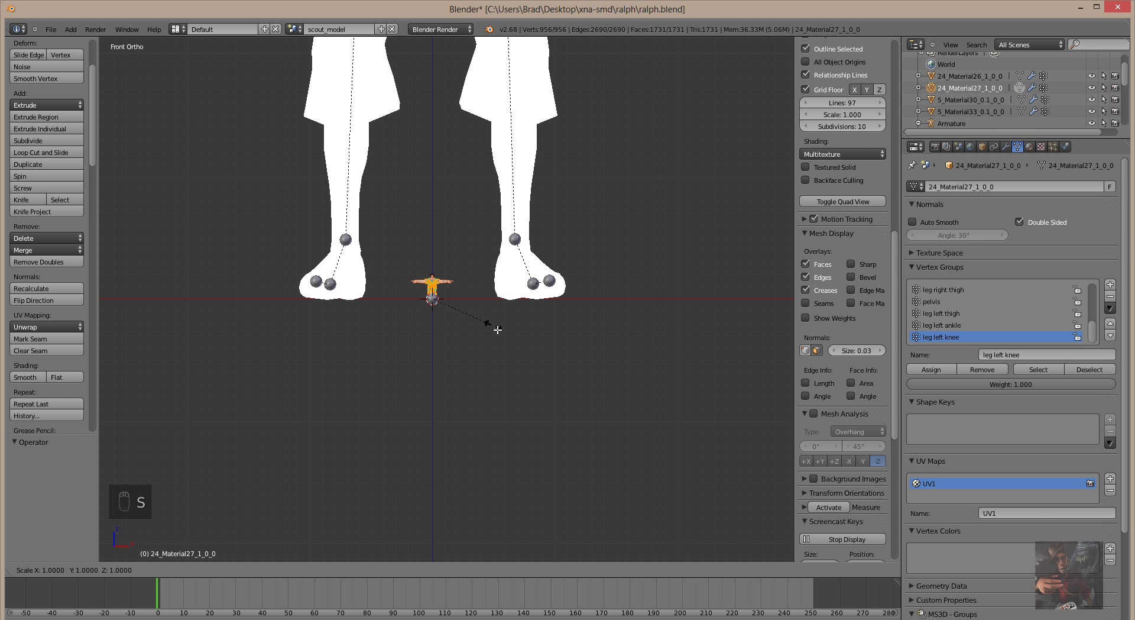
key(s)
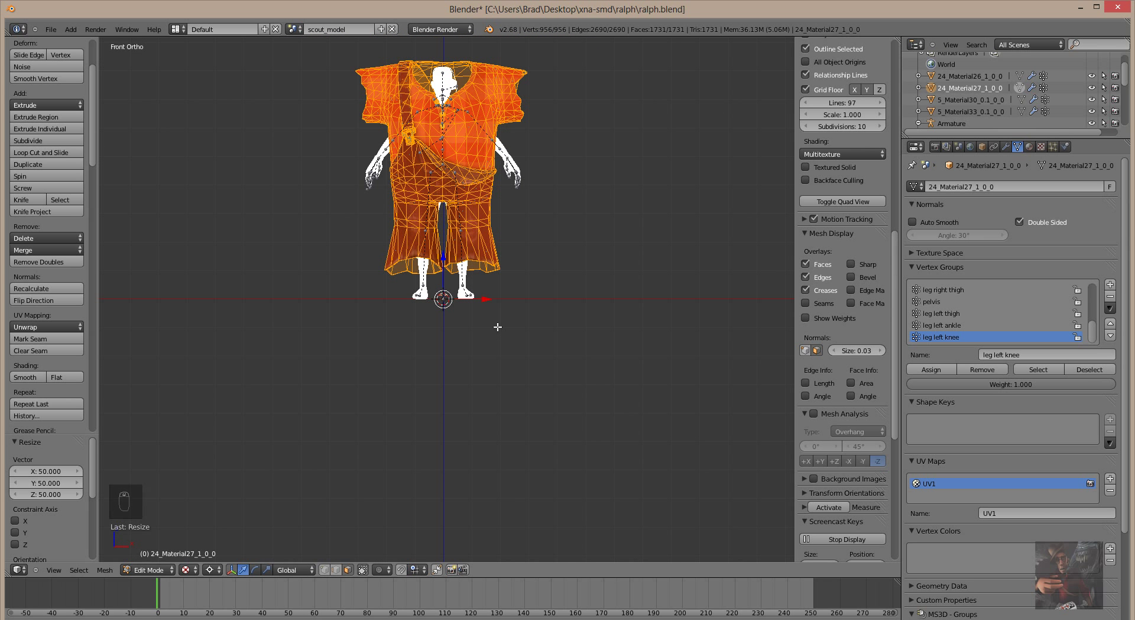
key(ctrl+z)
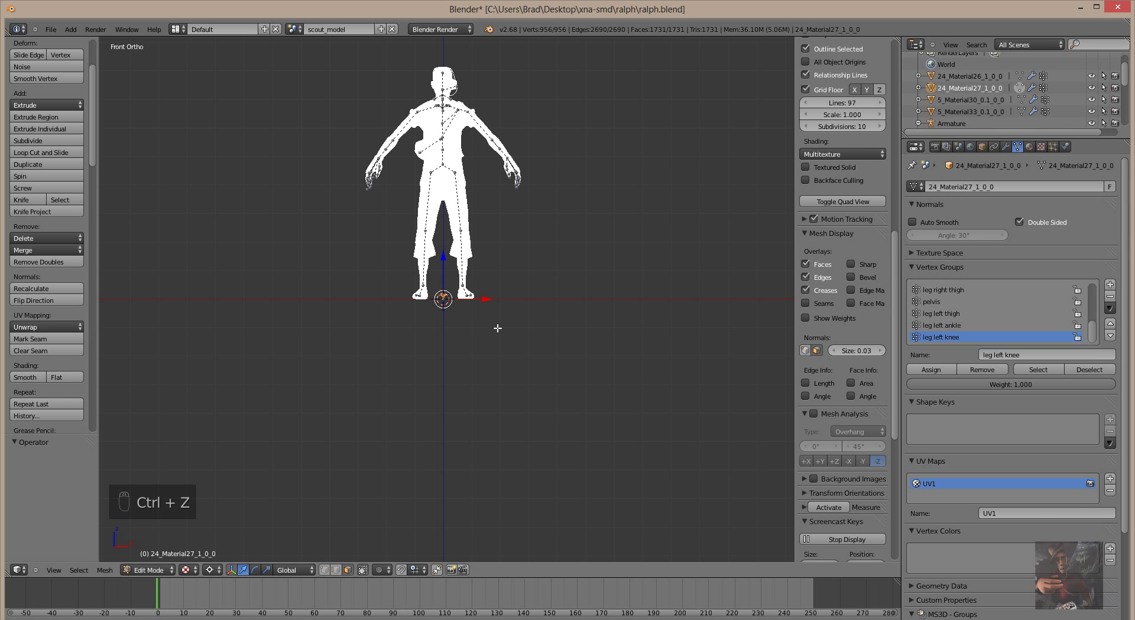
key(s)
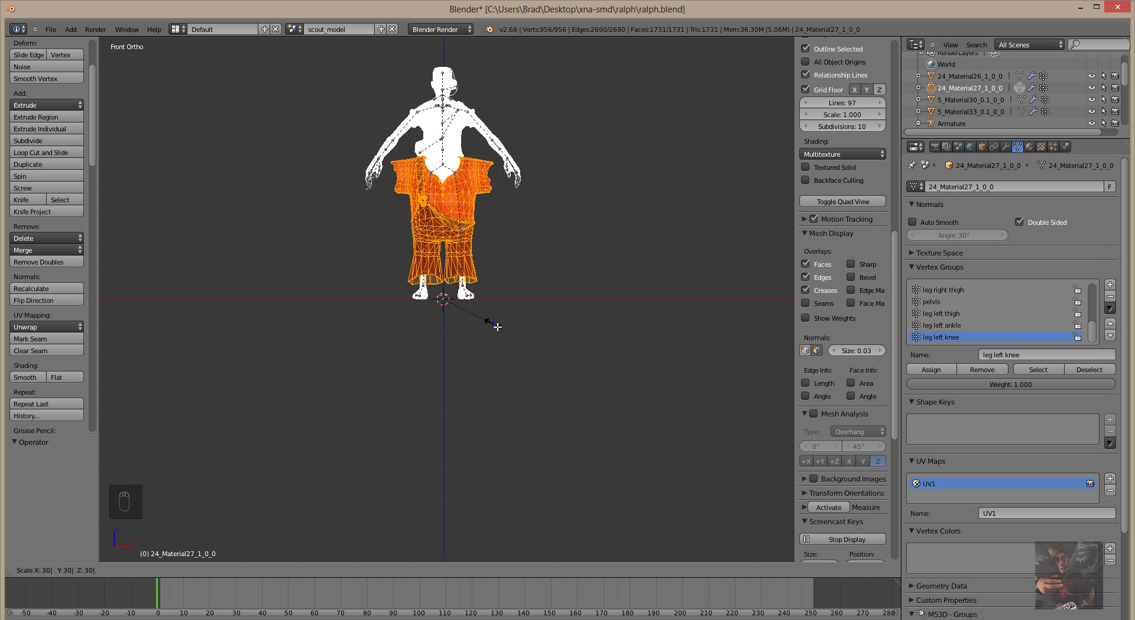
key(s)
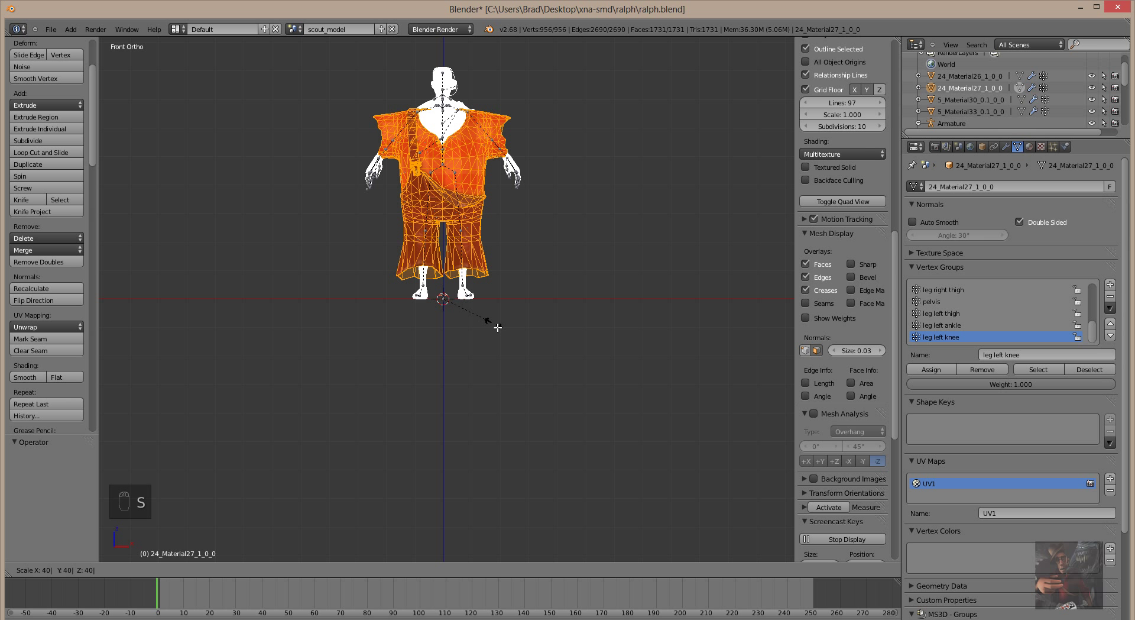
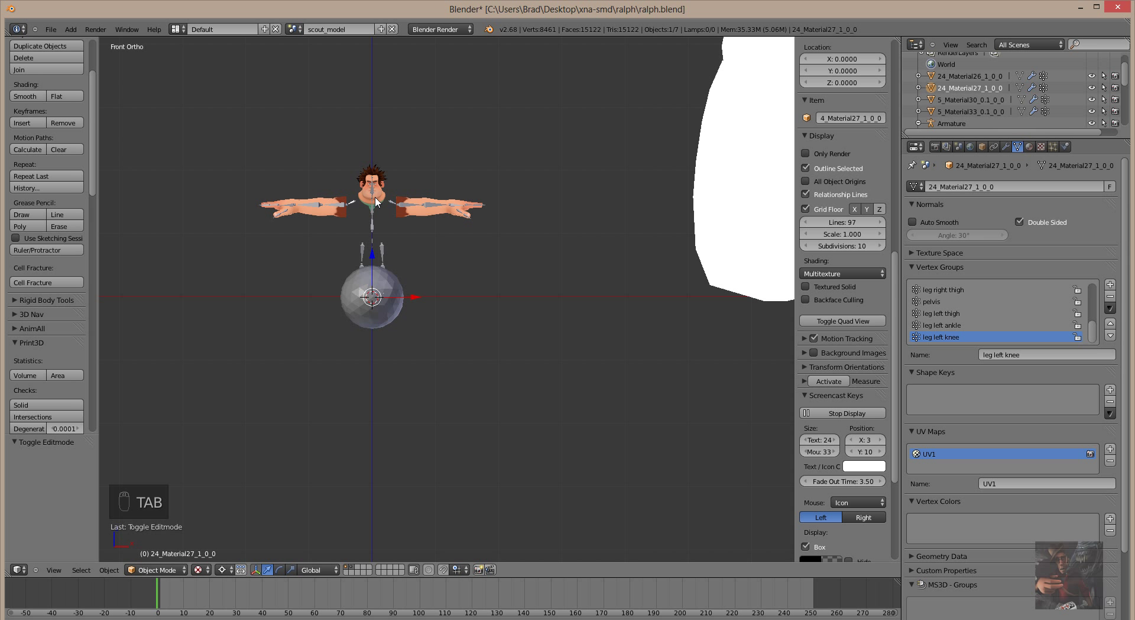
Select the 5_Material30_0_1_0_0 foot piece, undo a stray object-mode resize, and edit its vertices
drag(378, 201, 482, 301)
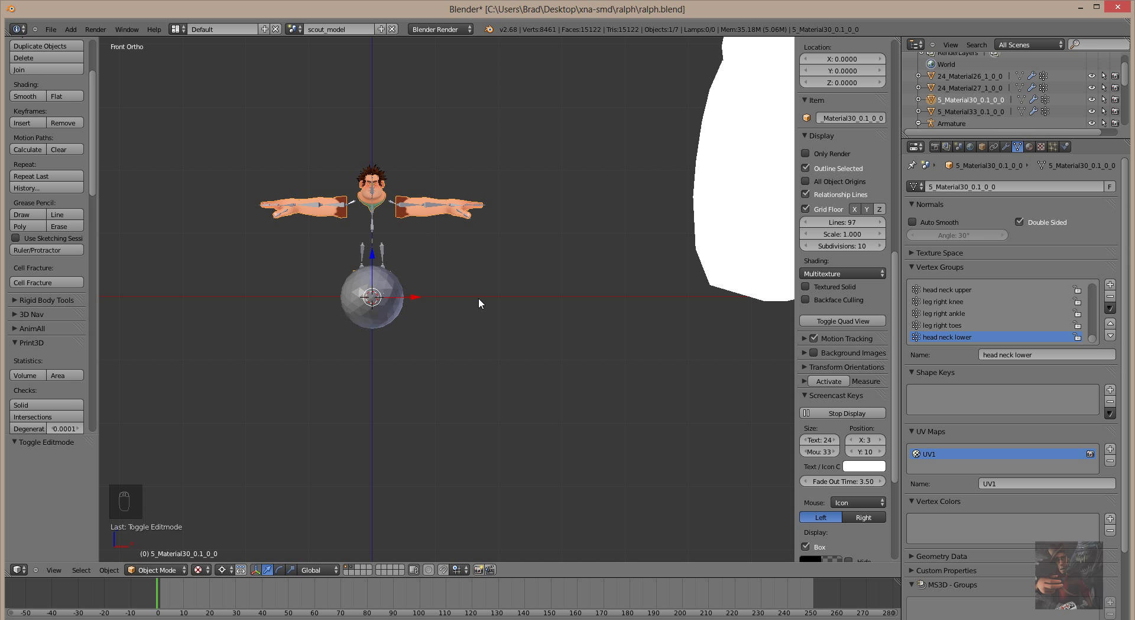
key(s)
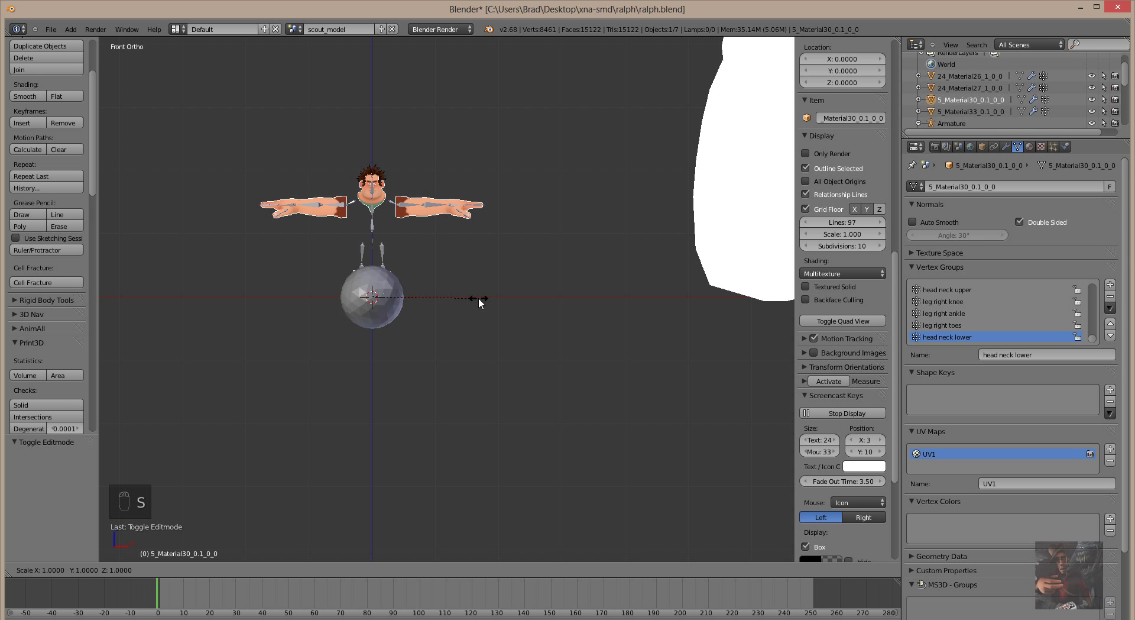
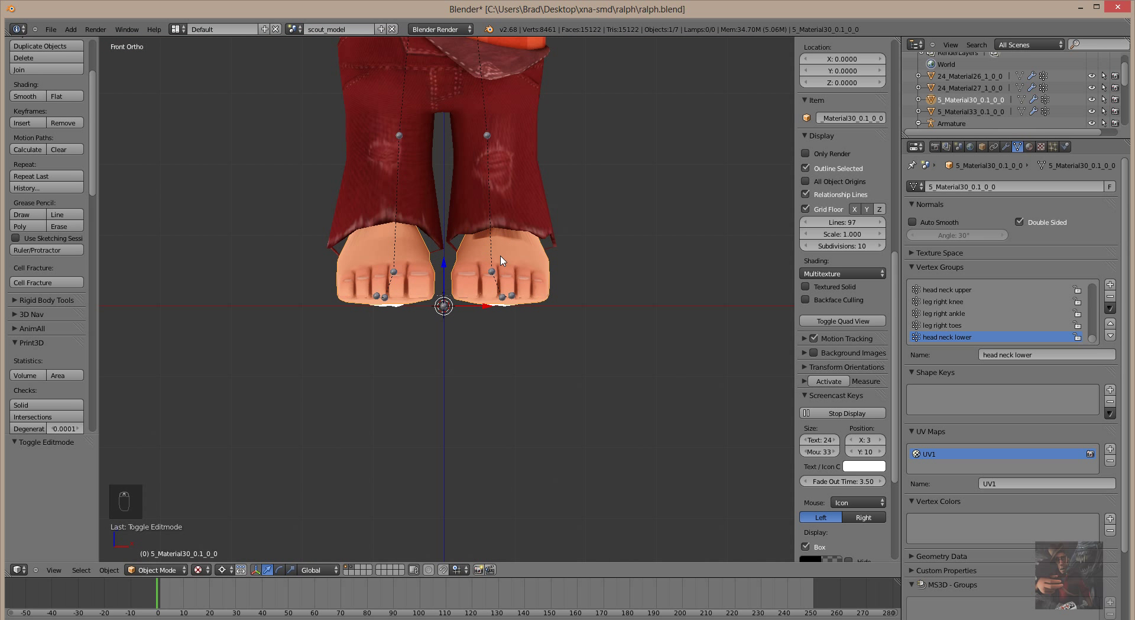
key(ctrl+z)
key(ctrl+z)
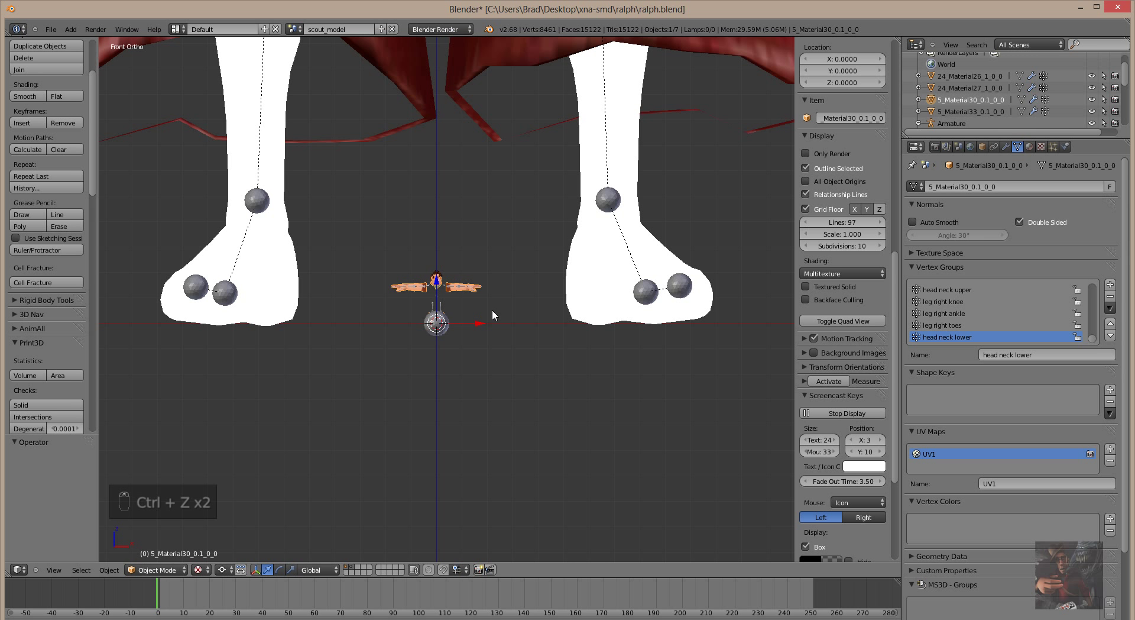
key(Tab)
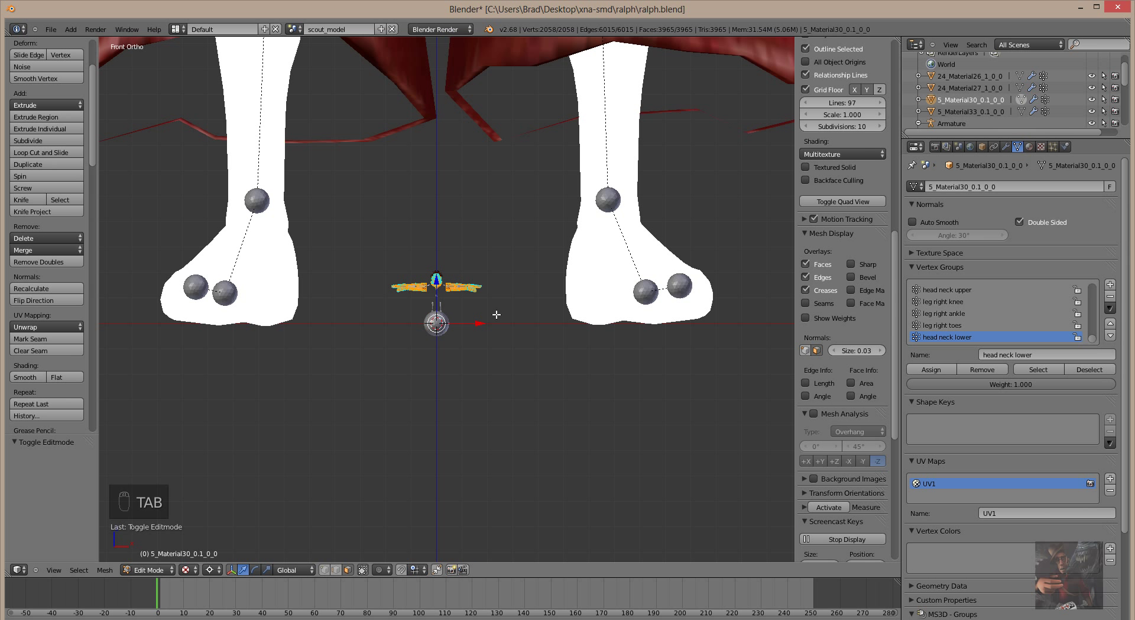
Face the feet from the front and begin scaling the foot mesh part up by 40
key(KP_4)
key(KP_0)
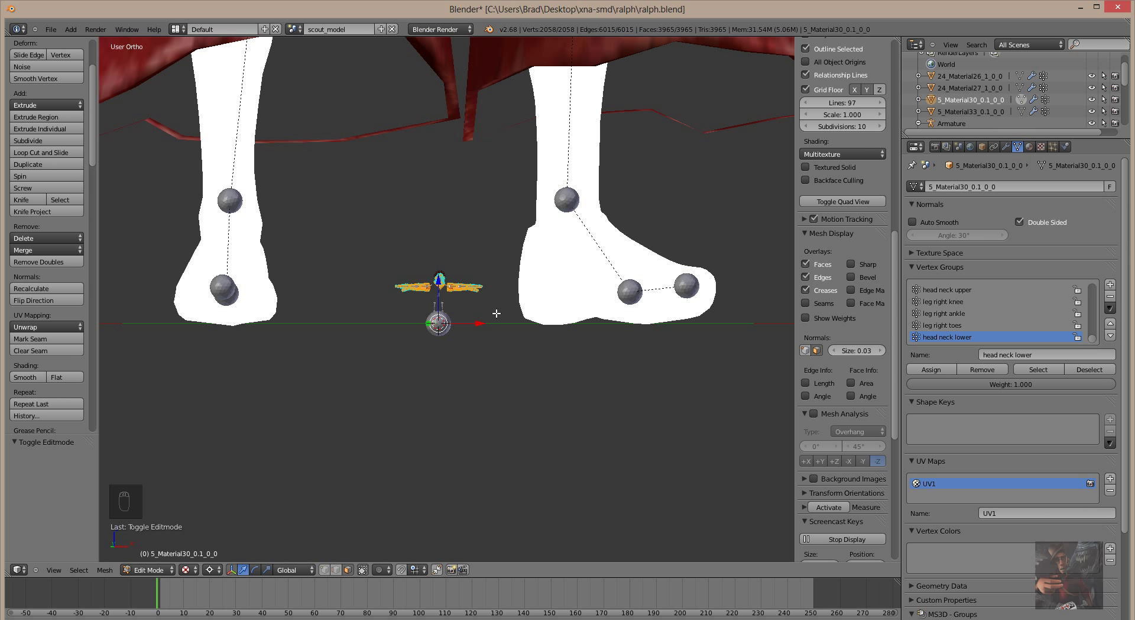
key(KP_1)
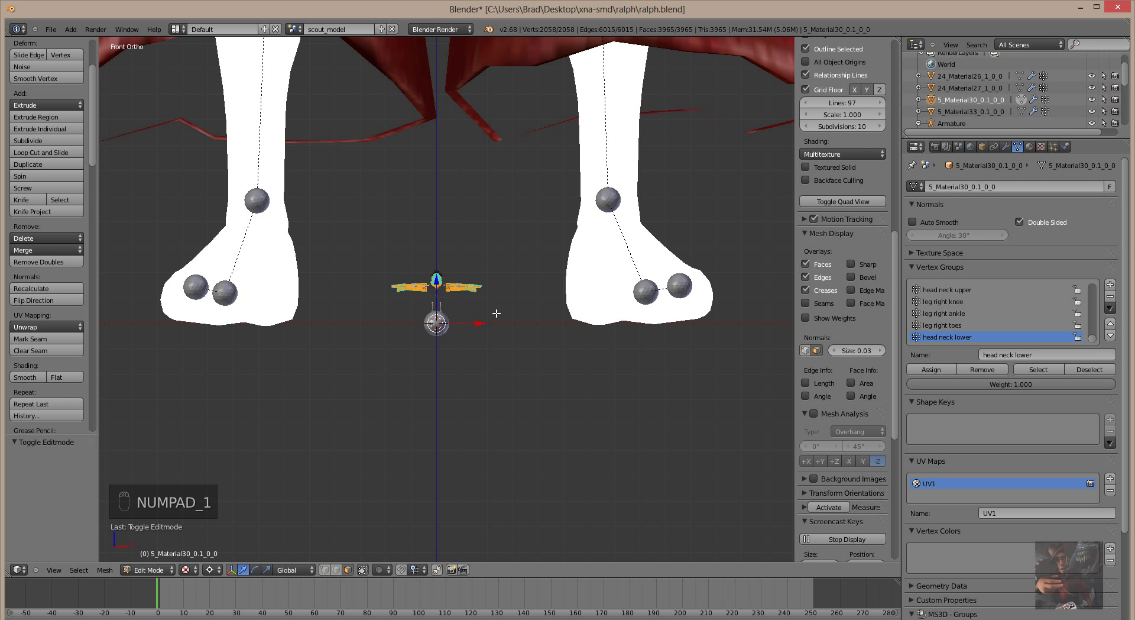
key(s)
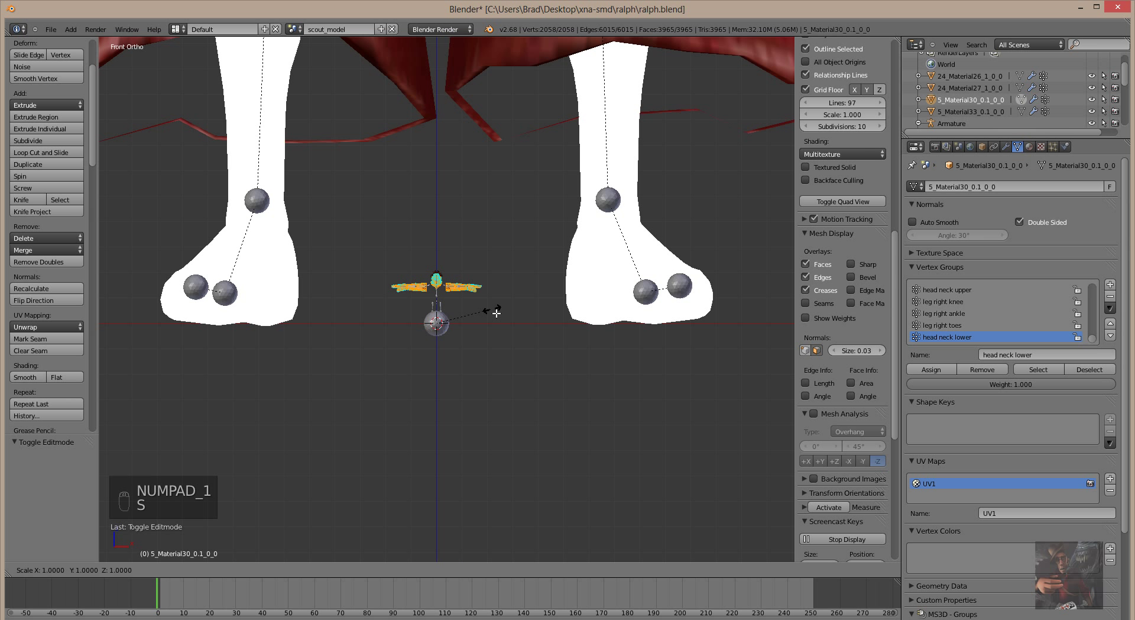
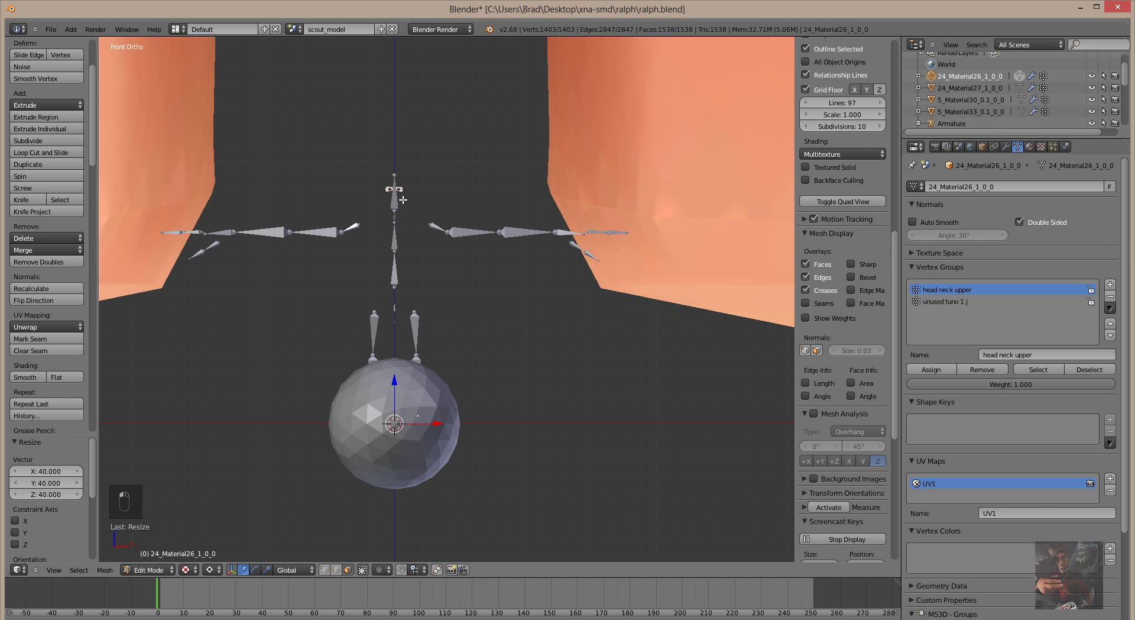
Leave the previous part and scale Ralph's 5_Material33_0_1_0_0 eye piece up 40 times
key(Tab)
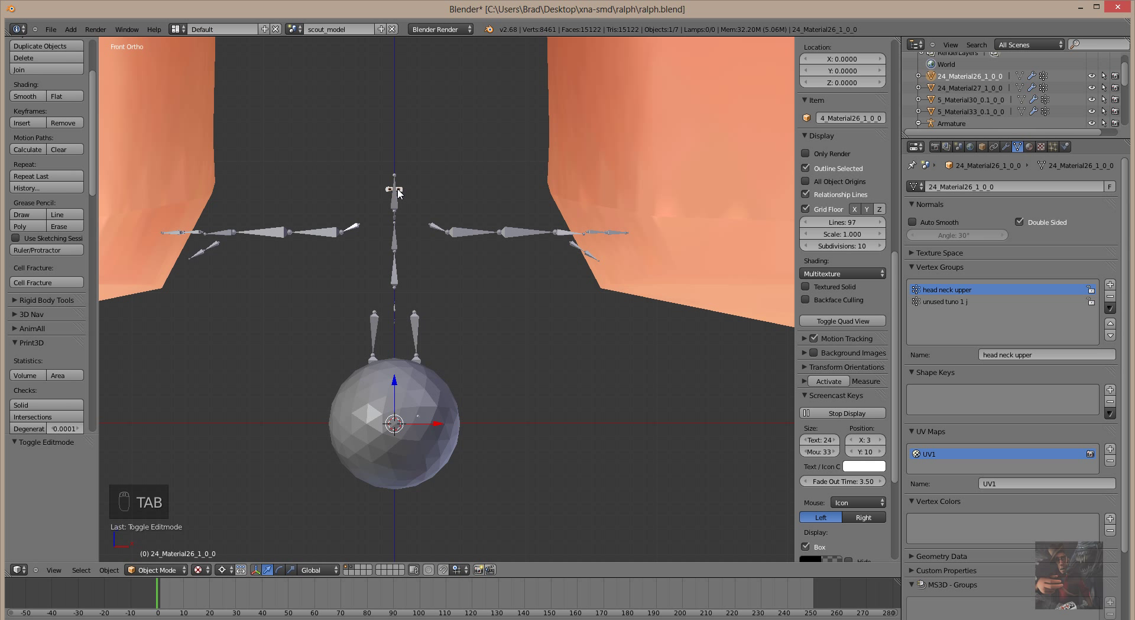
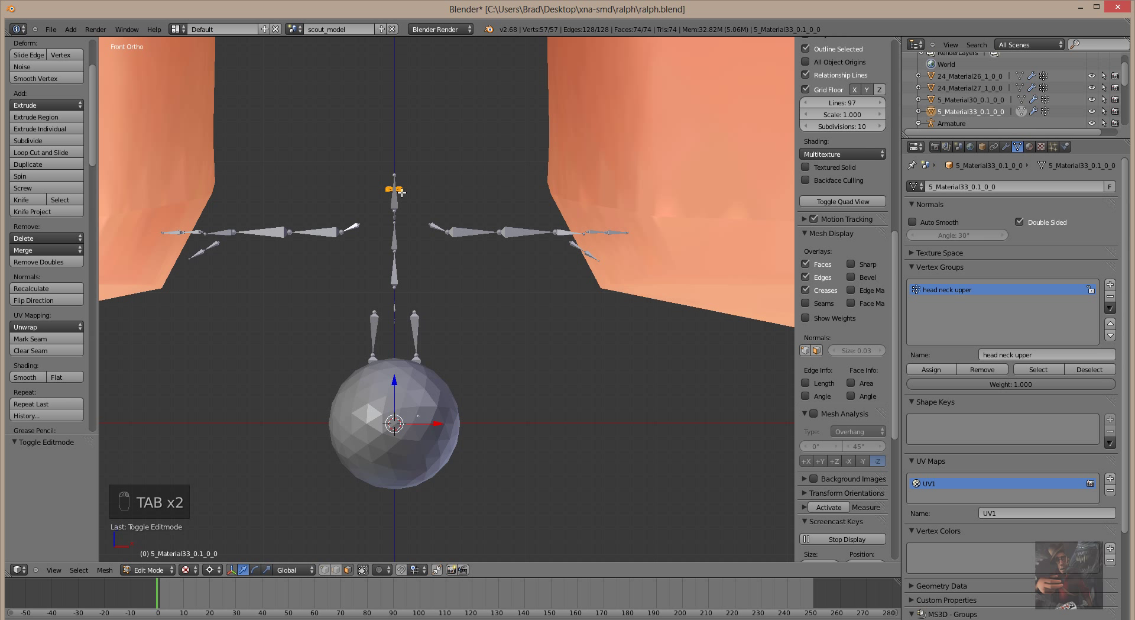
key(s)
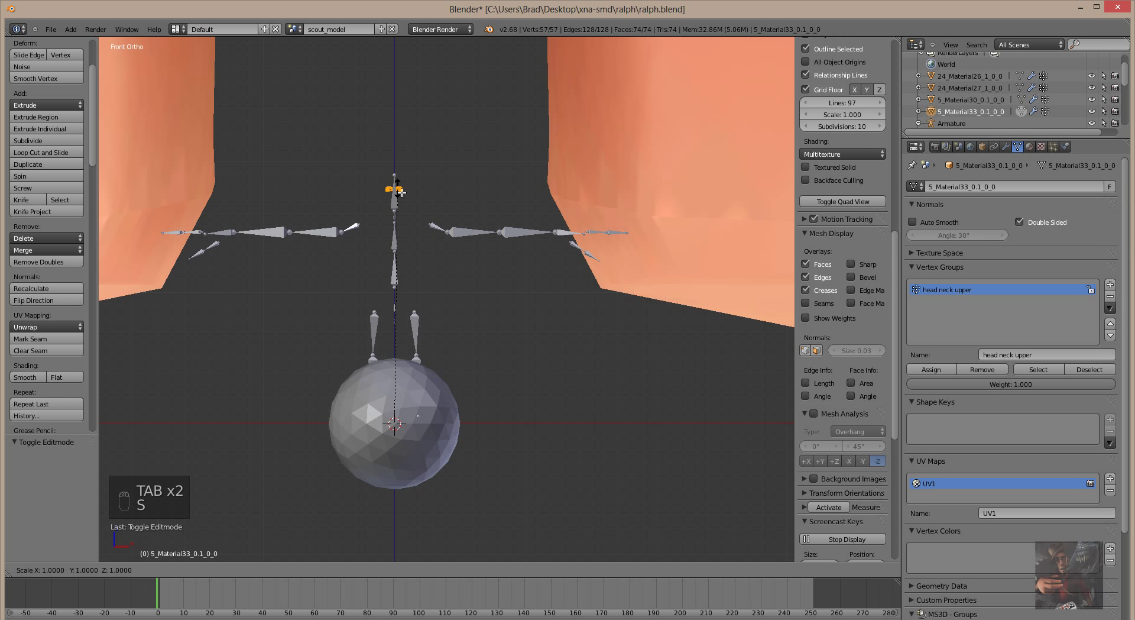
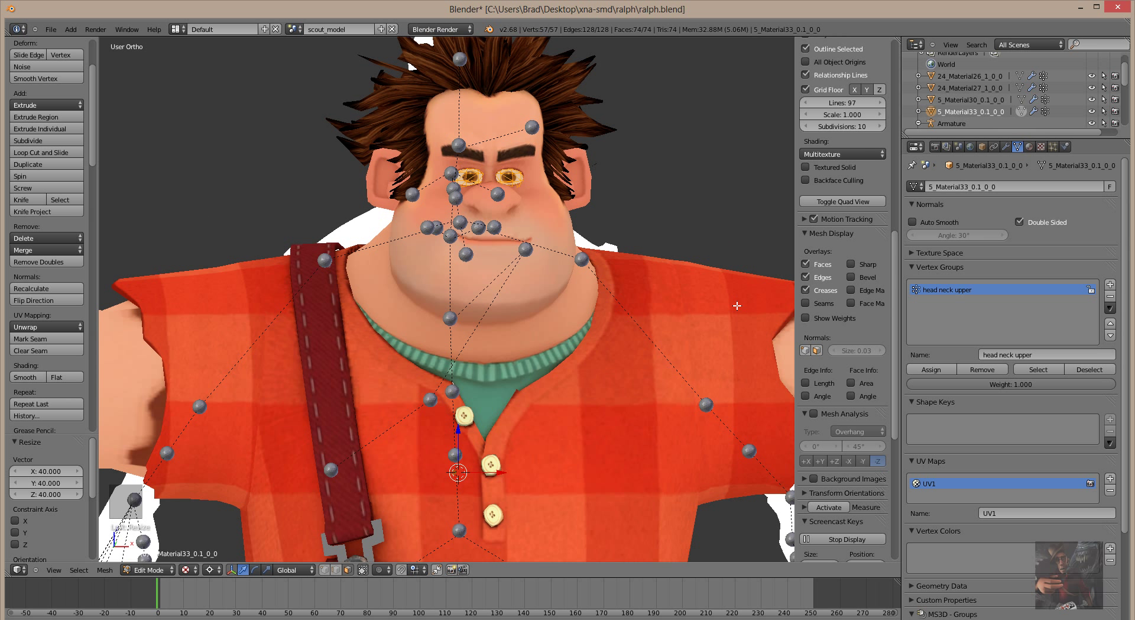
Snap the 3D cursor back to the scene centre and face Ralph's feet from the front
key(shift+s)
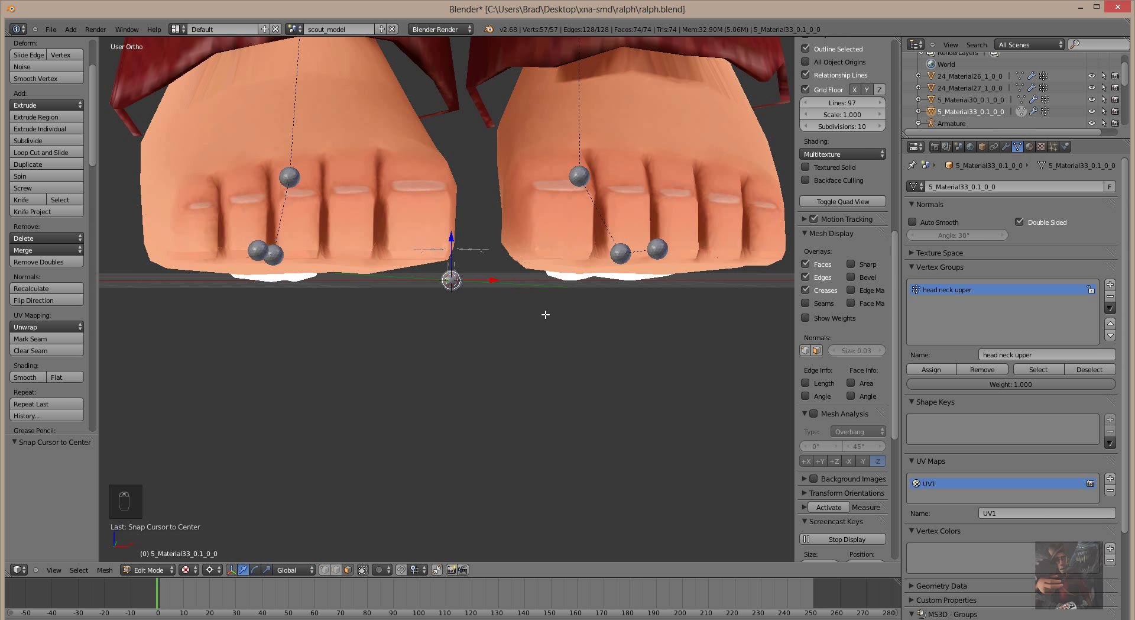
key(KP_1)
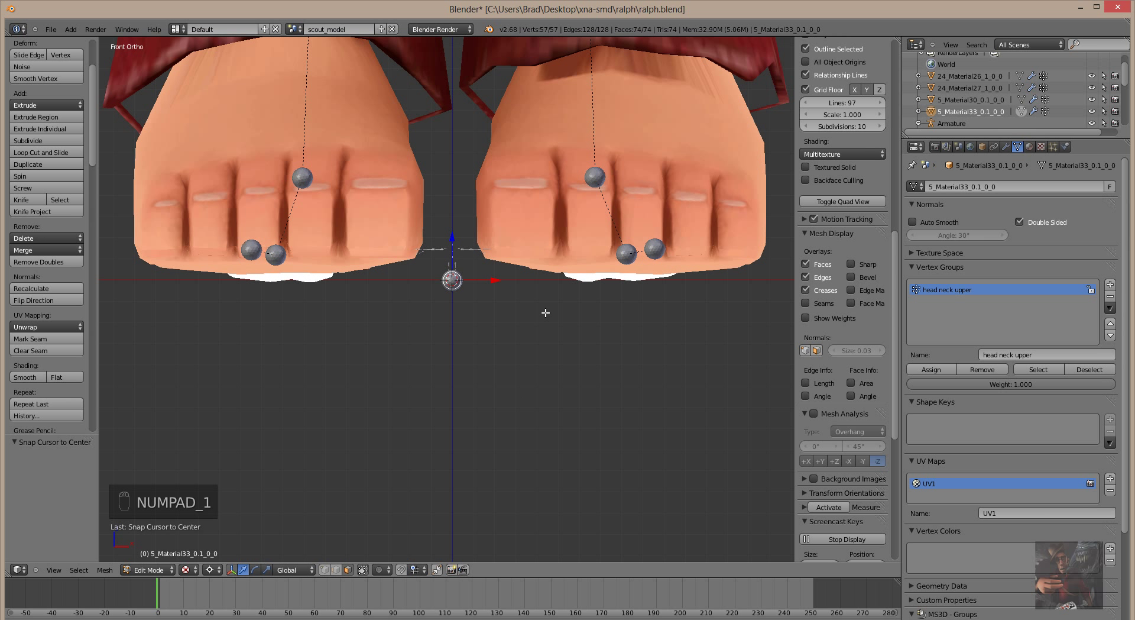
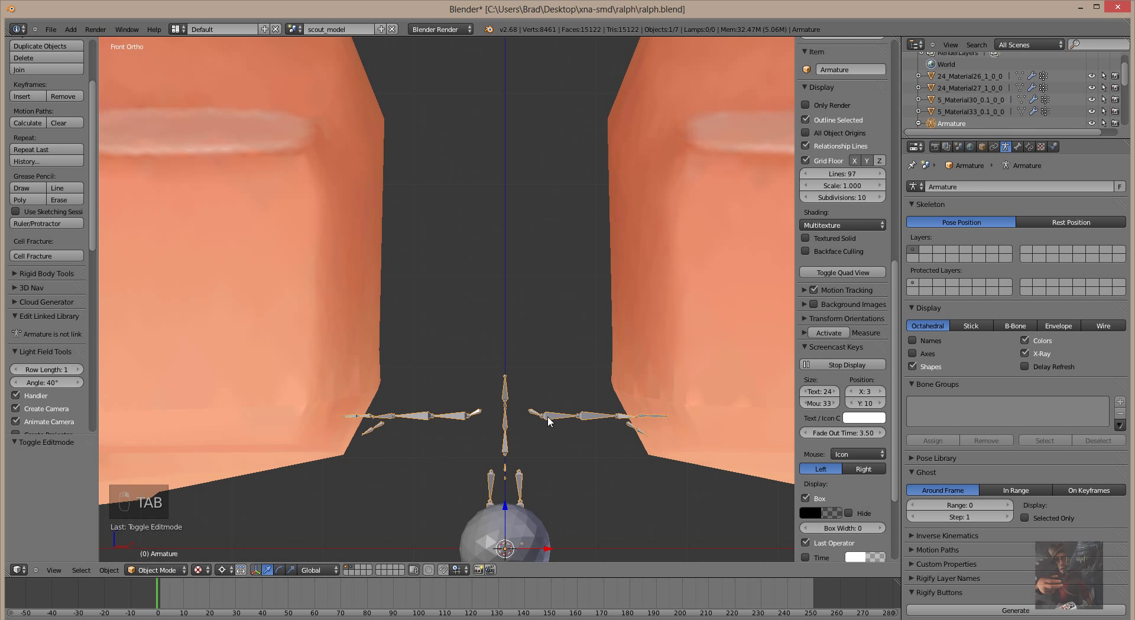
Edit Ralph's armature, select every bone and scale the whole skeleton up 40 times
key(Tab)
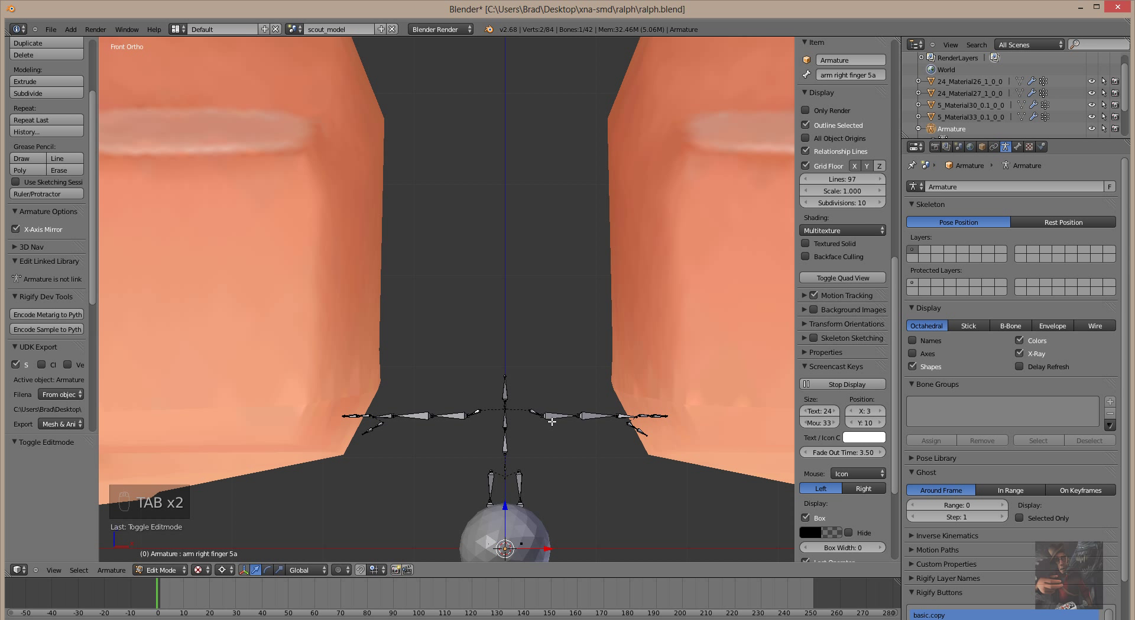
key(a)
key(a)
key(s)
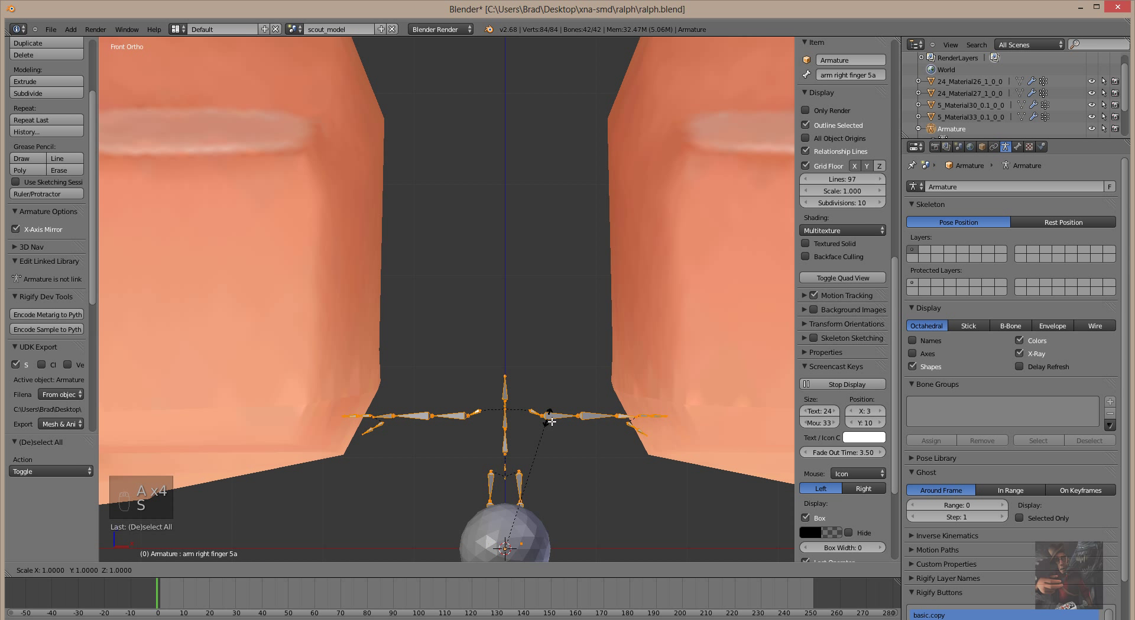
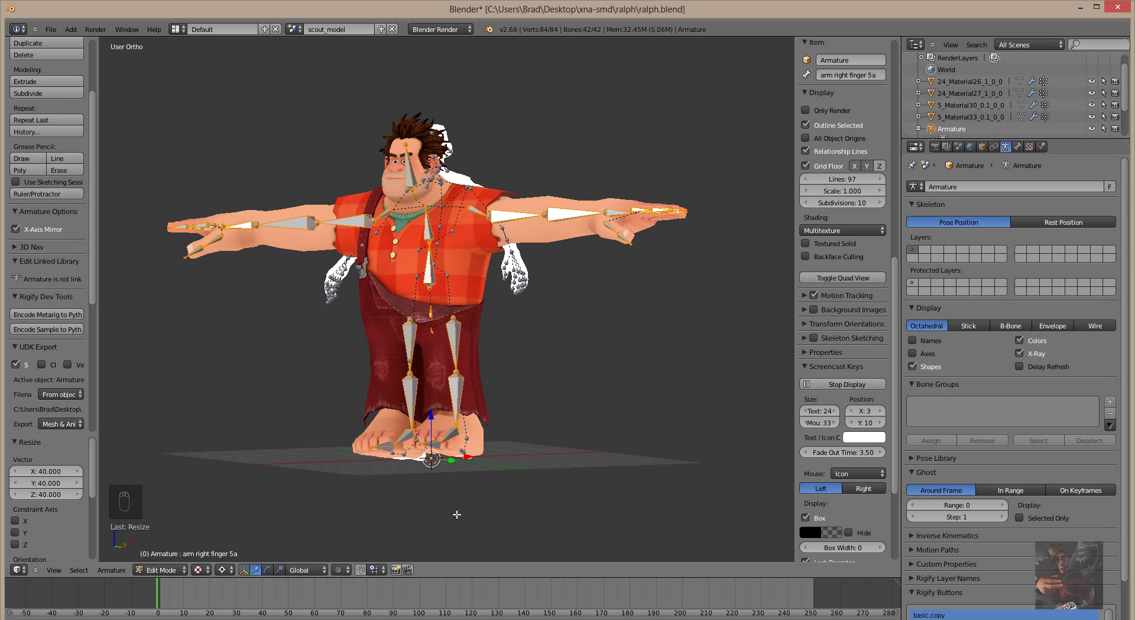
Select everything on the Scout layer, delete it, and return to Ralph's layer alone
key(Tab)
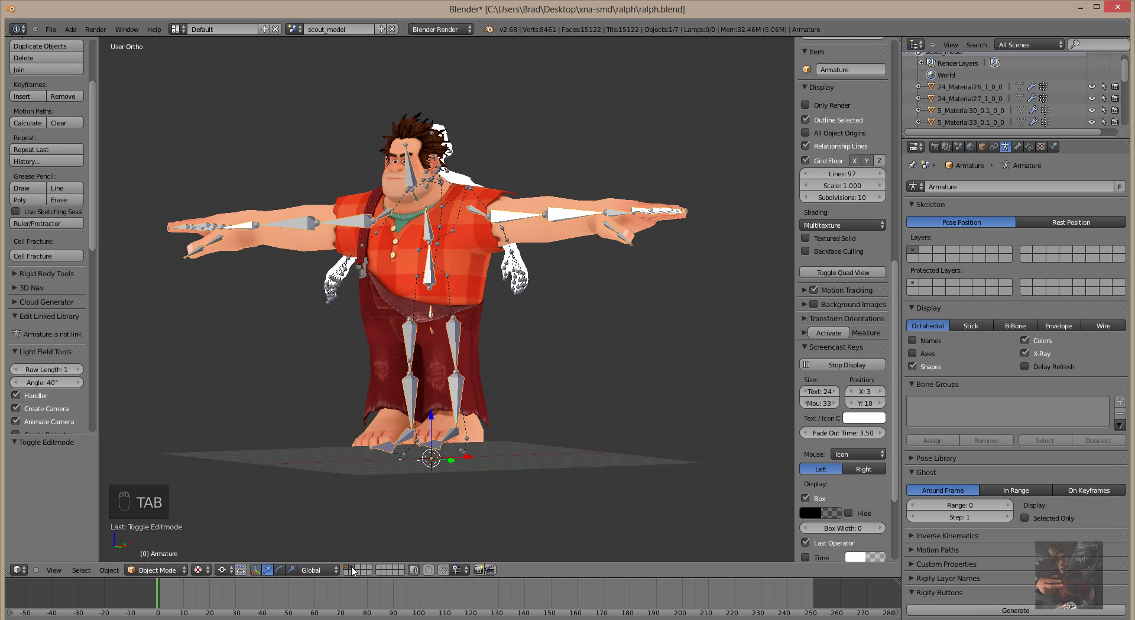
drag(356, 570, 574, 428)
key(a)
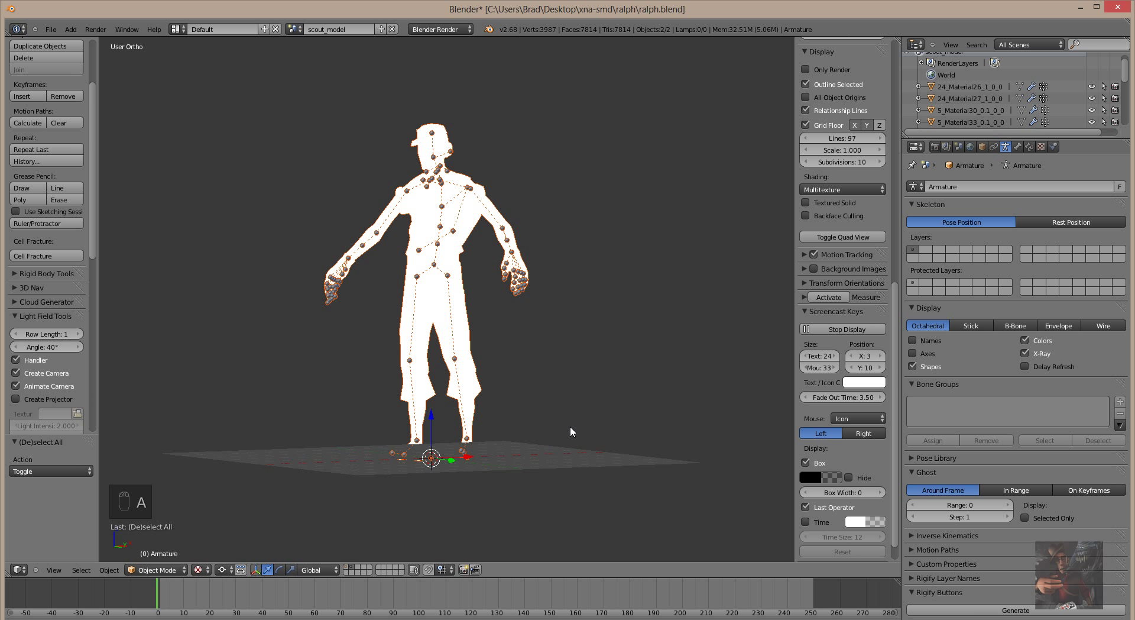
key(a)
key(x)
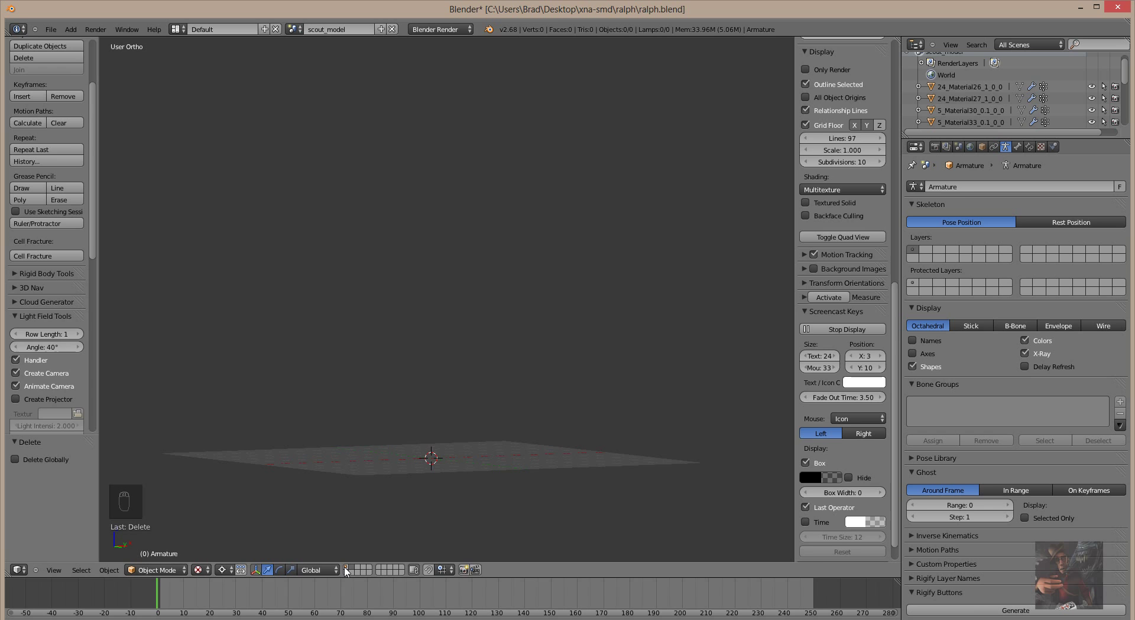
drag(348, 570, 453, 444)
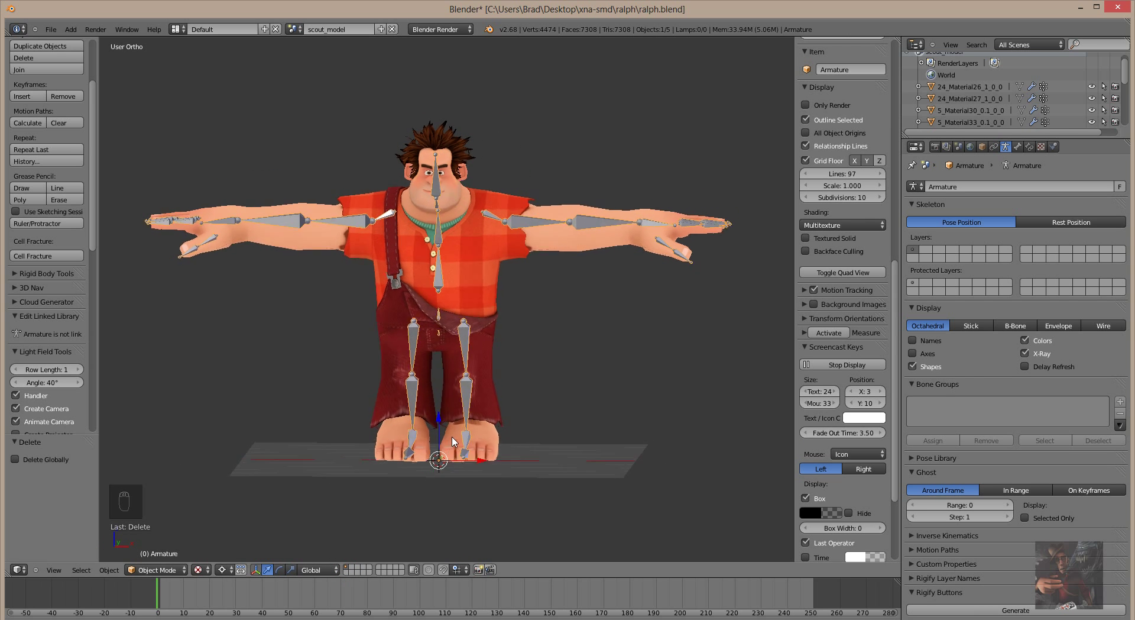